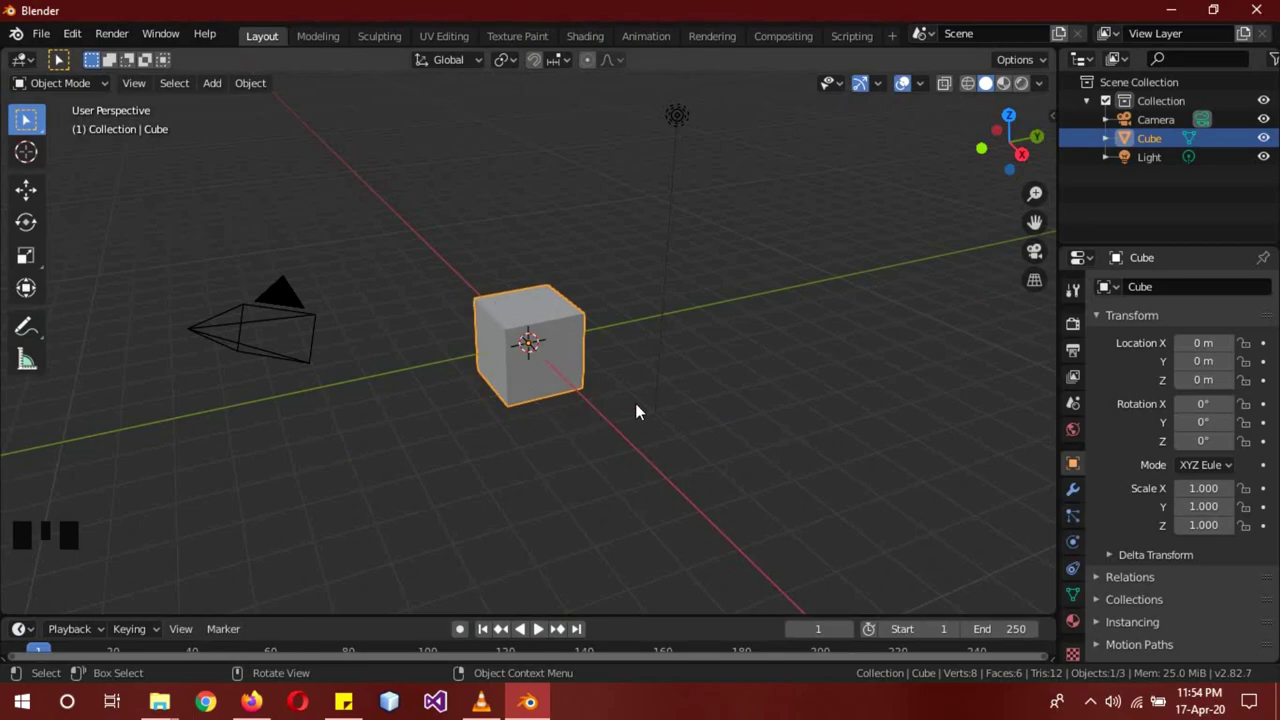
Delete the default cube and the light from the scene
{"action": "key", "text": "Delete"}
{"action": "left_click", "coordinate": [684, 120]}
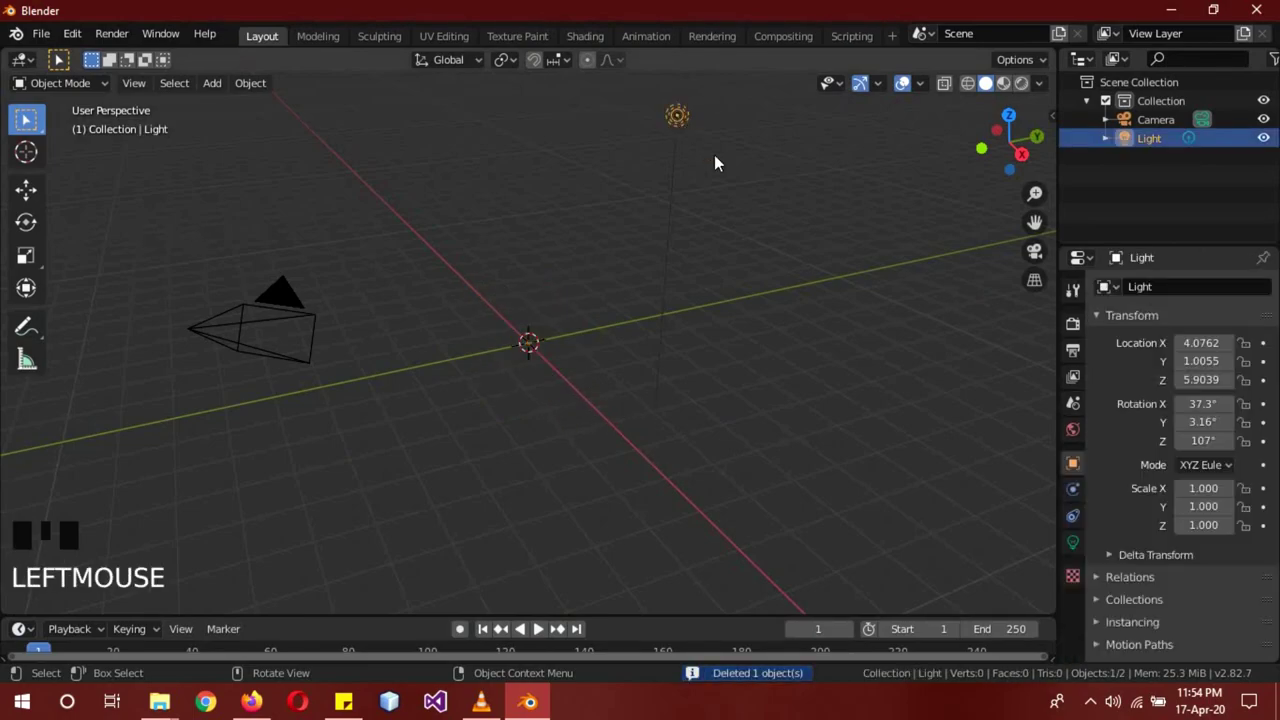
{"action": "key", "text": "Delete"}
Set the world background colour to dark blue, then move to the render settings for bloom
{"action": "left_click", "coordinate": [1082, 431]}
{"action": "left_click", "coordinate": [1222, 413]}
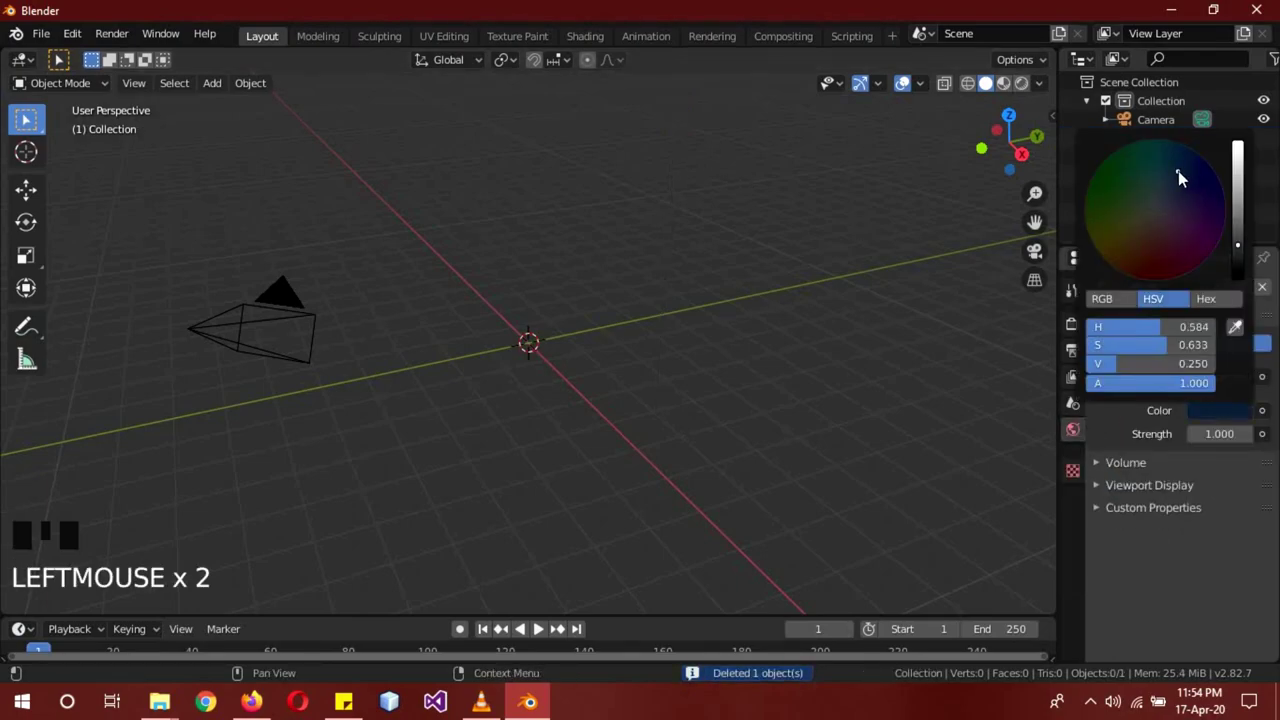
{"action": "left_click", "coordinate": [1083, 332]}
{"action": "left_click", "coordinate": [1103, 445]}
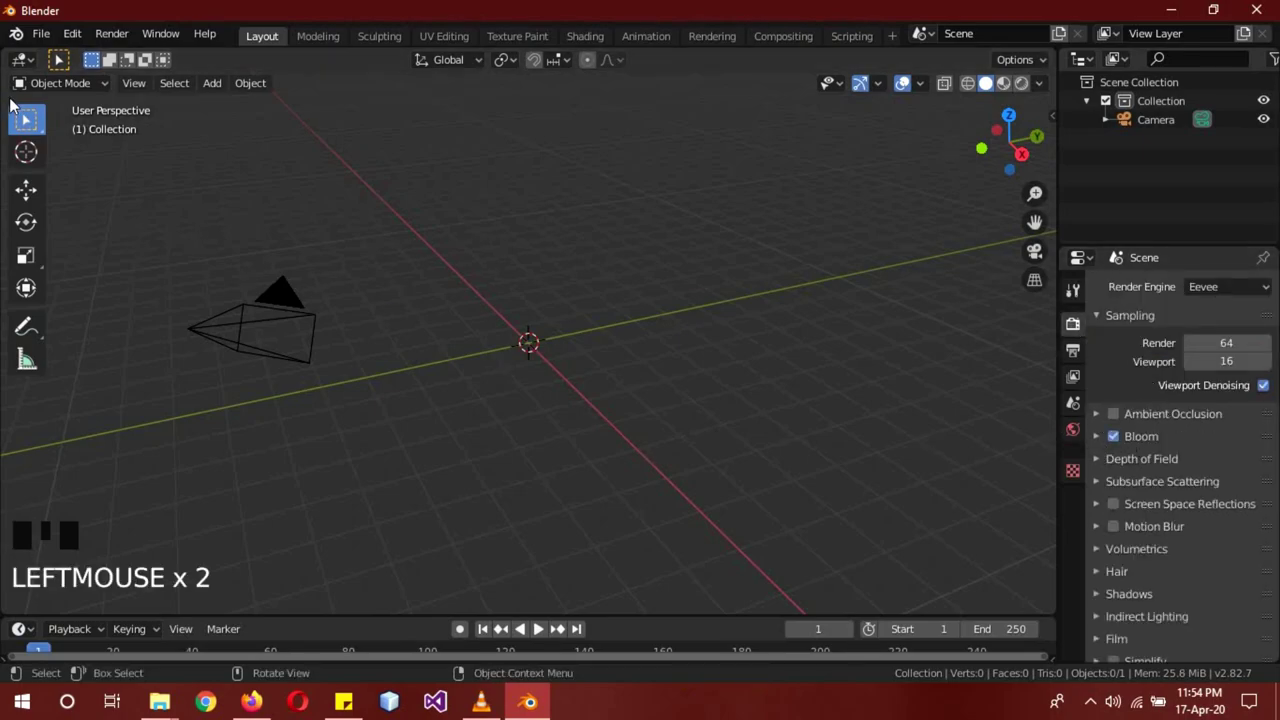
Import spell.svg as curves and zoom in on the imported magic circle
{"action": "left_click_drag", "start_coordinate": [44, 46], "coordinate": [321, 413]}
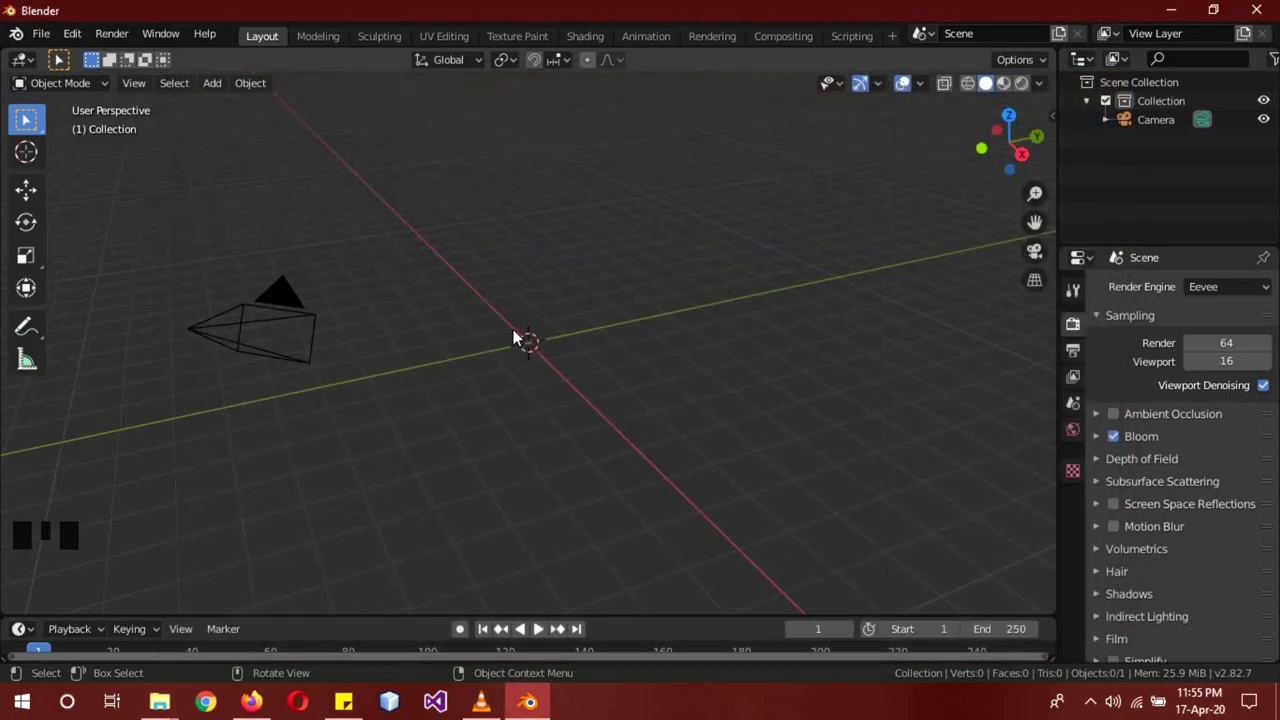
{"action": "scroll", "scroll_direction": "up", "scroll_amount": 3}
{"action": "scroll", "scroll_direction": "up", "scroll_amount": 3}
{"action": "left_click_drag", "start_coordinate": [472, 431], "coordinate": [581, 429]}
Inspect path828's curve settings and delete the duplicate path826 curve
{"action": "left_click", "coordinate": [581, 429]}
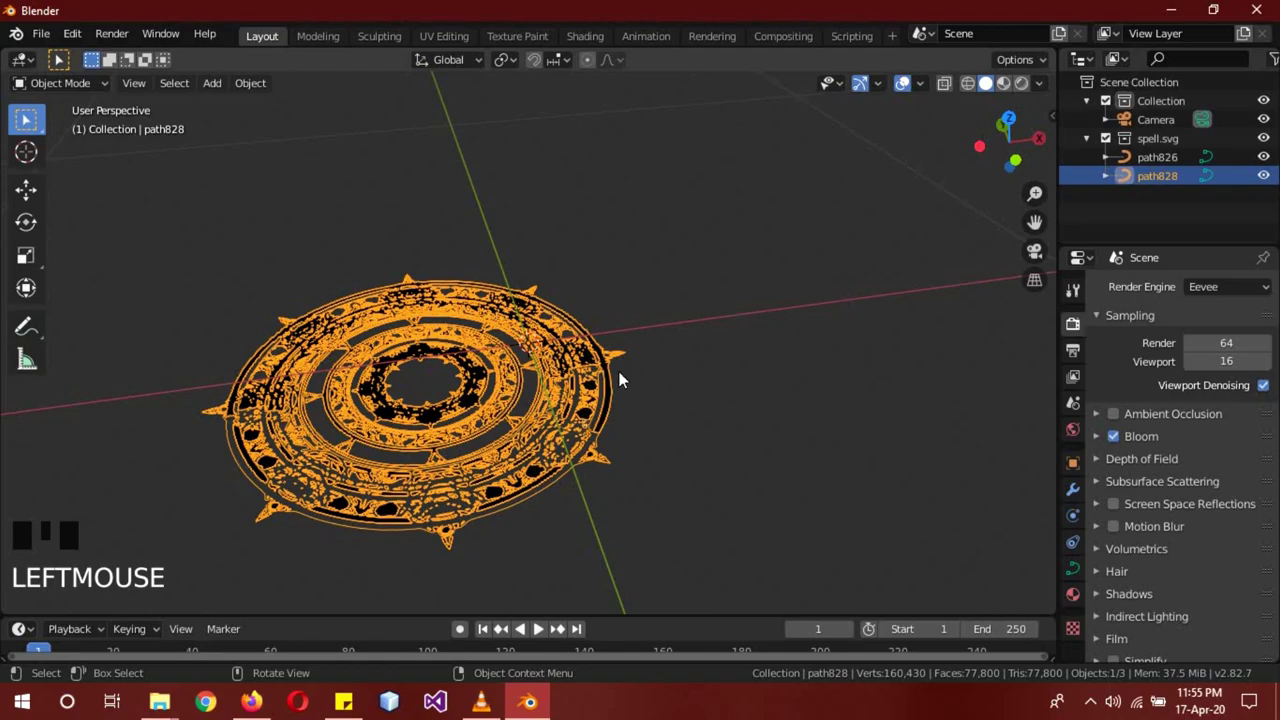
{"action": "left_click", "coordinate": [1078, 571]}
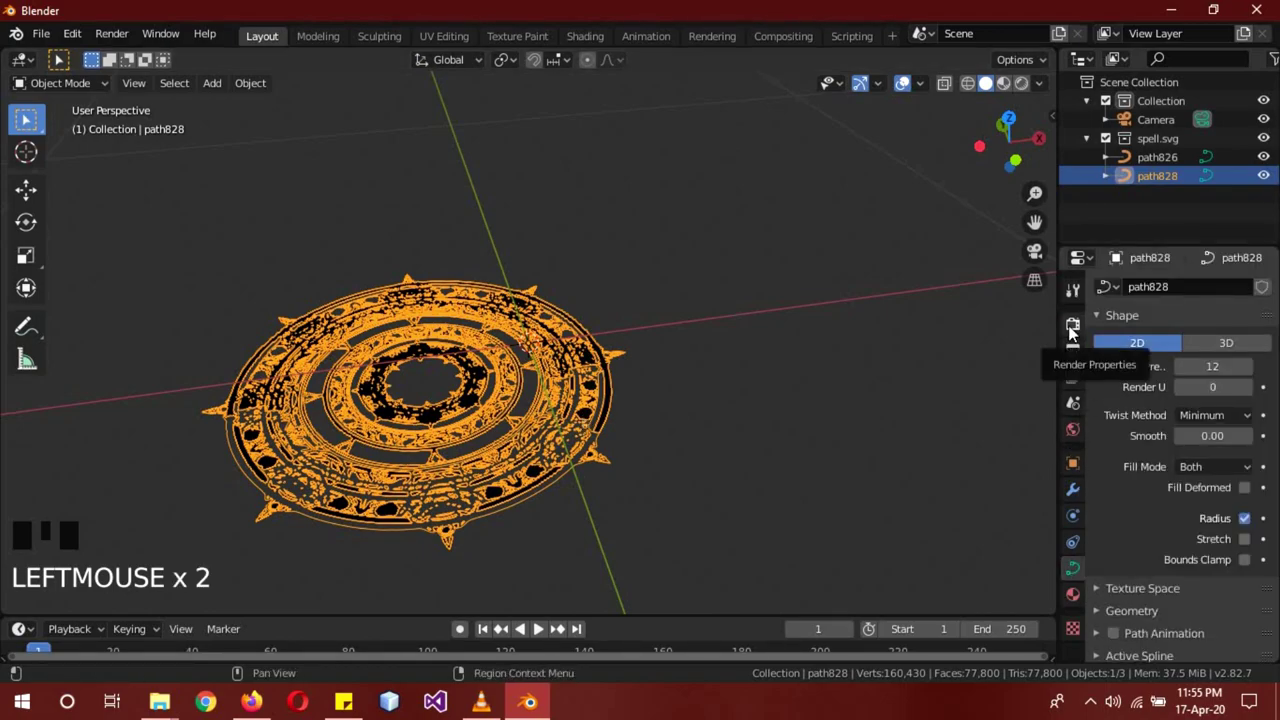
{"action": "left_click", "coordinate": [1071, 333]}
{"action": "left_click", "coordinate": [1168, 167]}
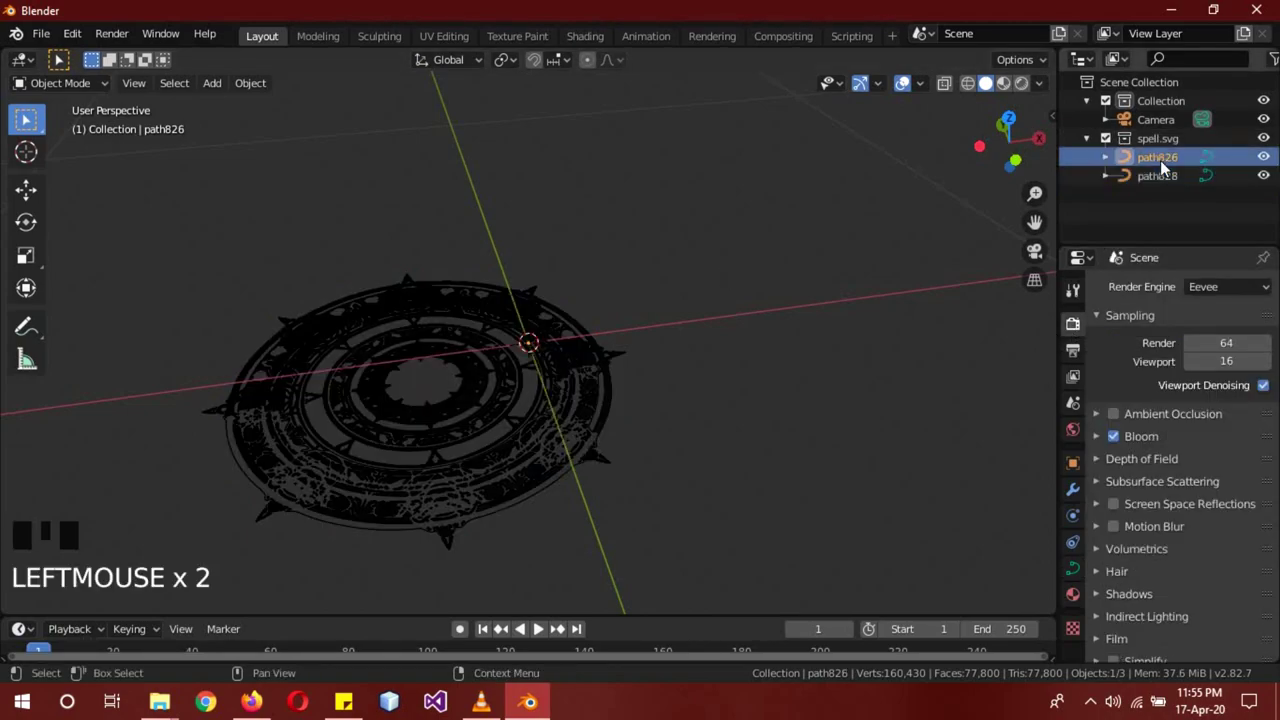
{"action": "left_click_drag", "start_coordinate": [1168, 167], "coordinate": [1159, 160]}
{"action": "left_click", "coordinate": [1159, 160]}
Enlarge the magic circle several times and, from top view, move it onto the world origin
{"action": "scroll", "scroll_direction": "down", "scroll_amount": 3}
{"action": "key", "text": "s"}
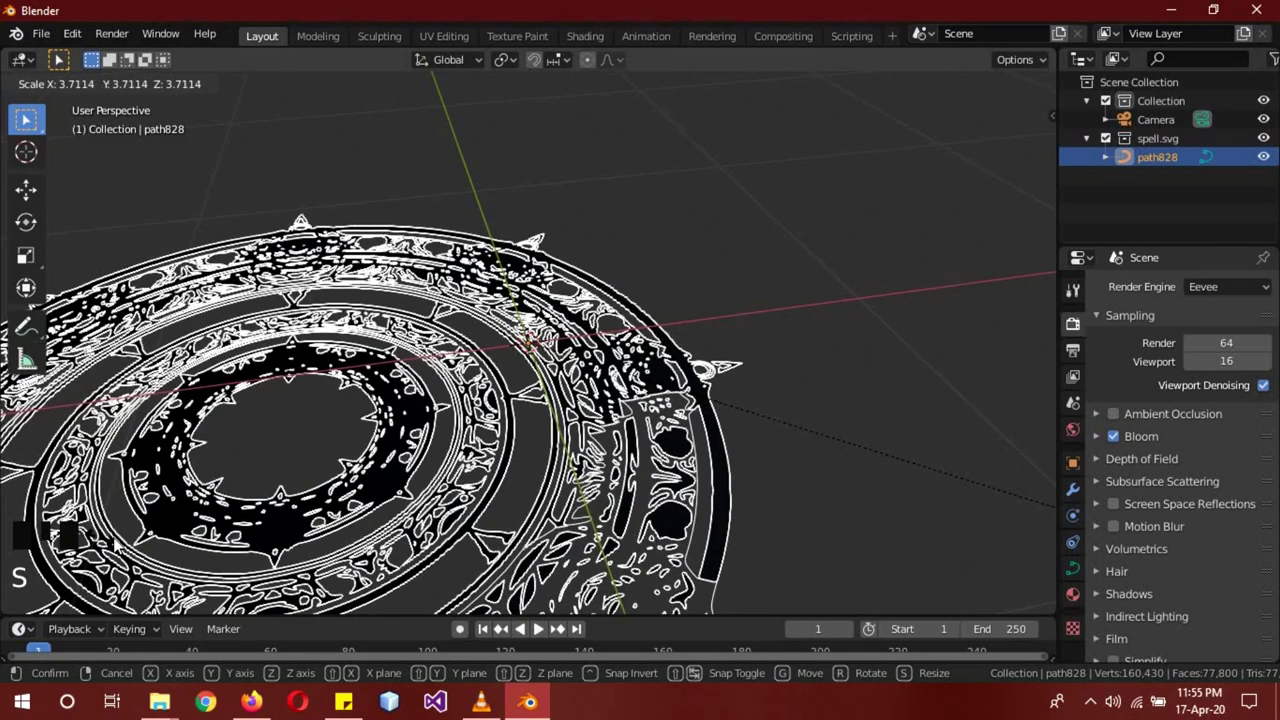
{"action": "scroll", "scroll_direction": "down", "scroll_amount": 3}
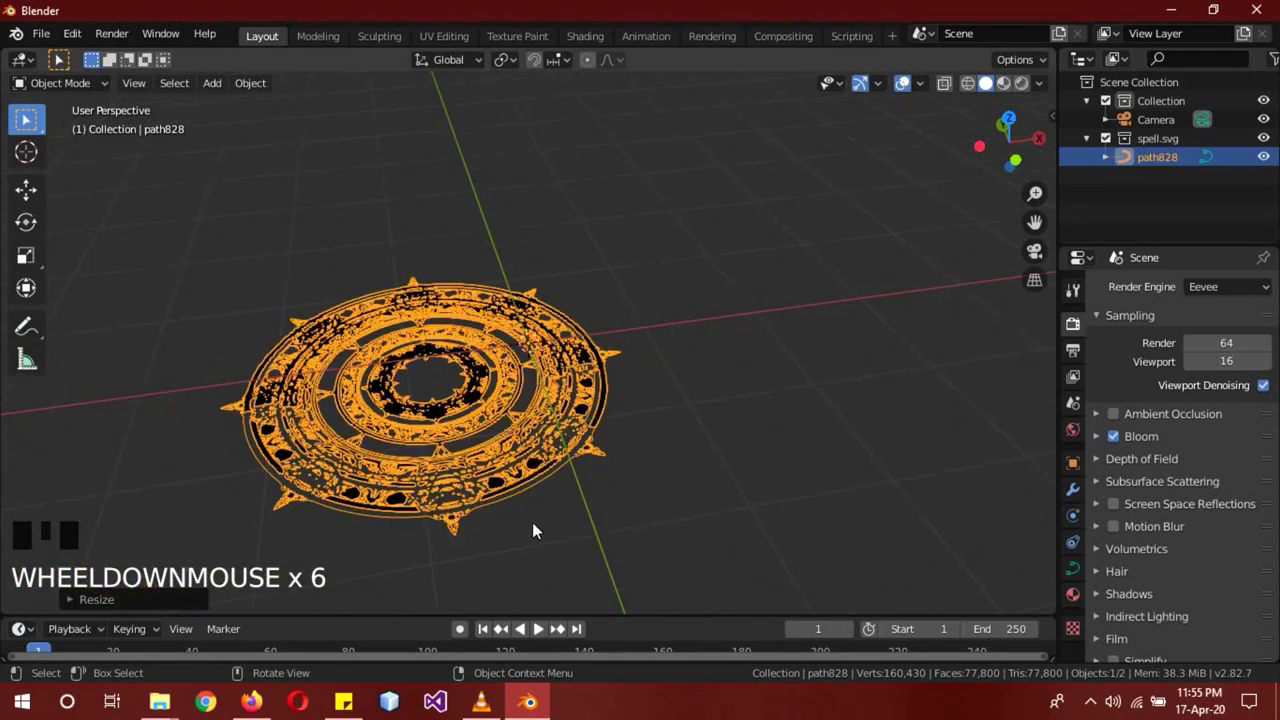
{"action": "key", "text": "KP_7"}
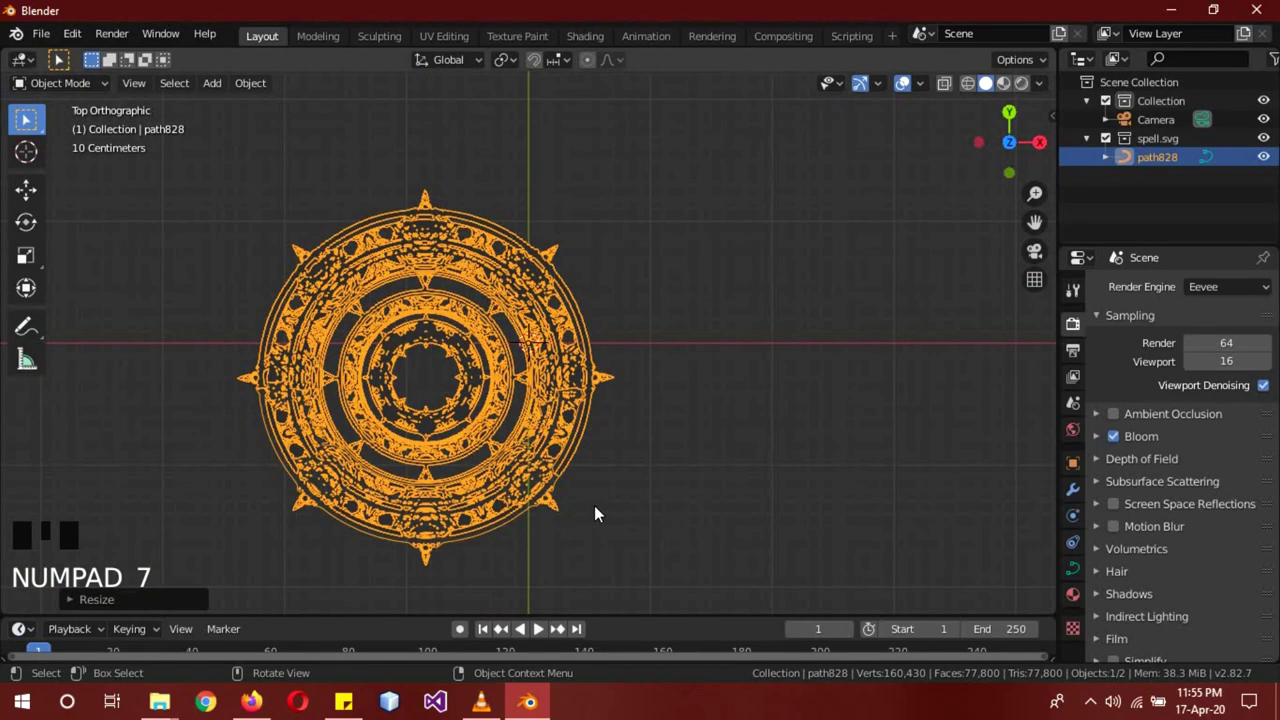
{"action": "key", "text": "g"}
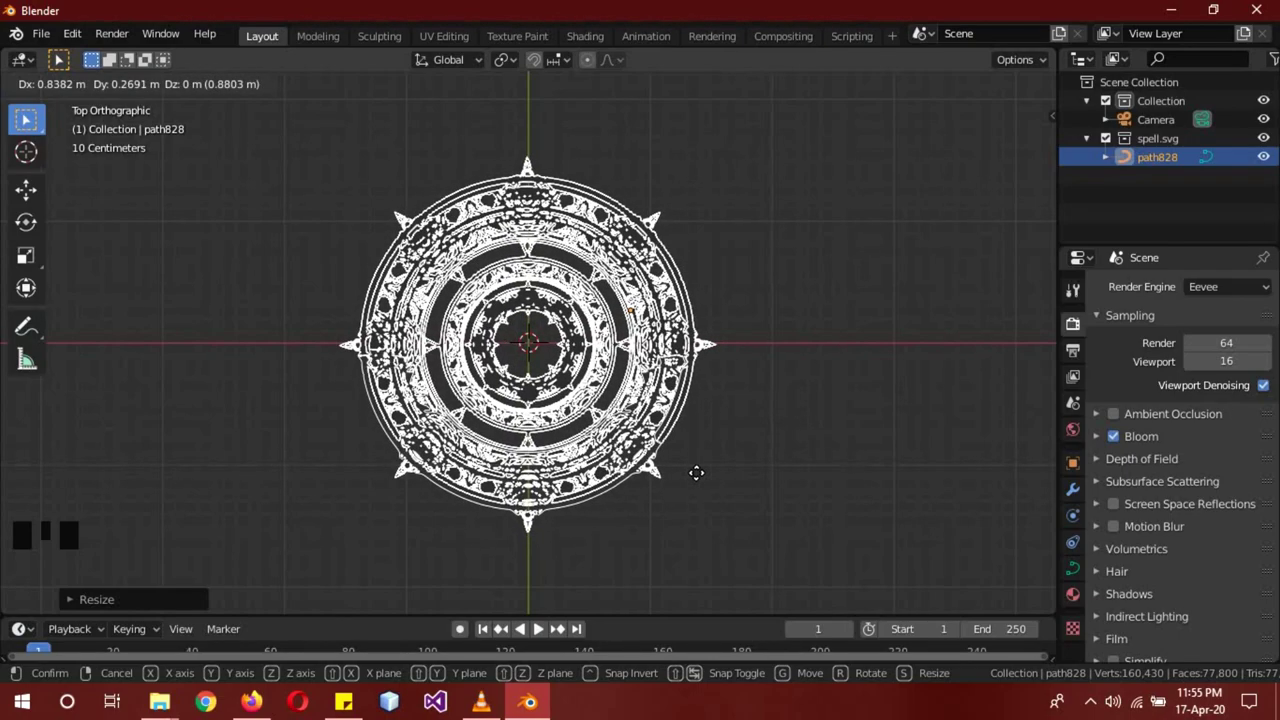
{"action": "left_click_drag", "start_coordinate": [763, 504], "coordinate": [742, 432]}
{"action": "scroll", "scroll_direction": "up", "scroll_amount": 3}
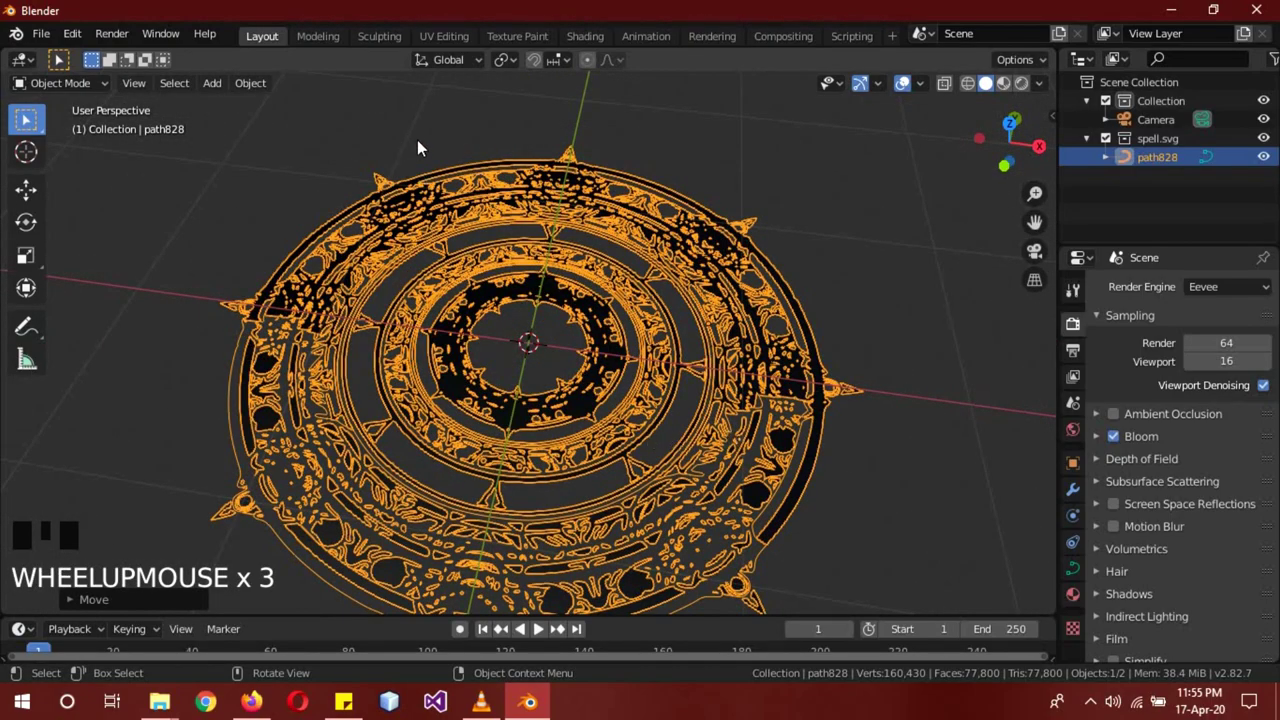
{"action": "key", "text": "a"}
{"action": "left_click", "coordinate": [735, 291]}
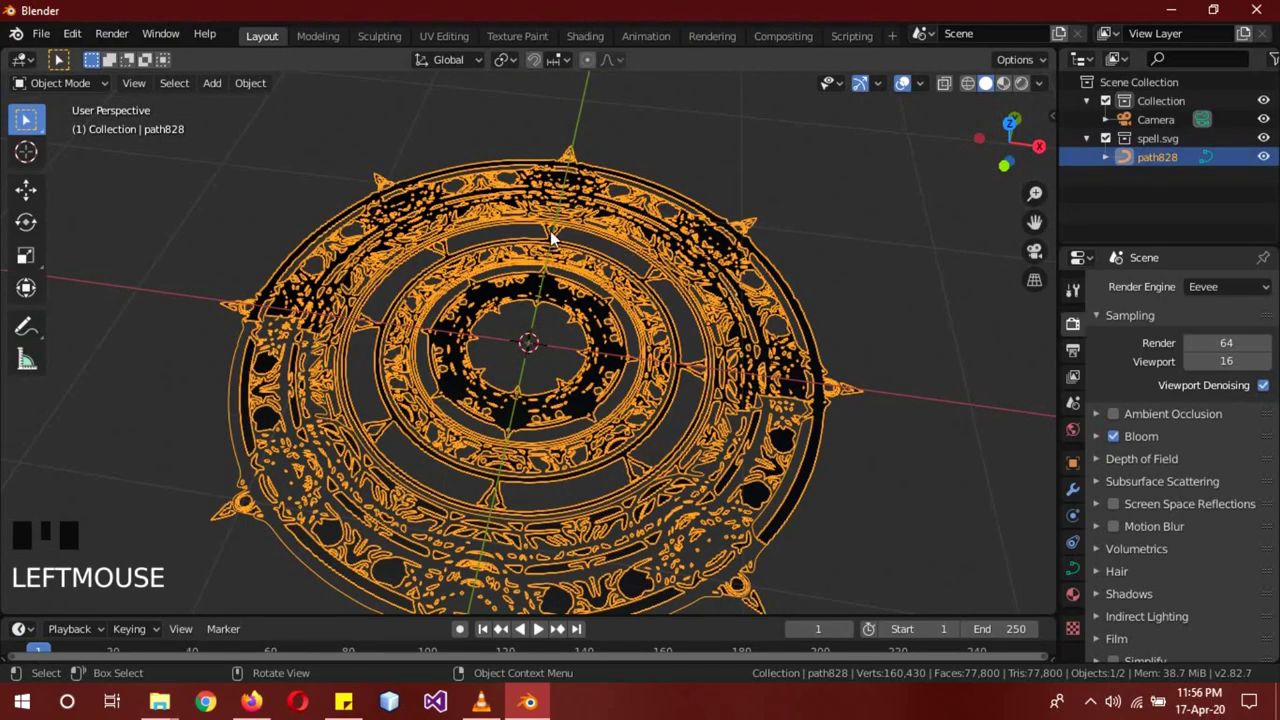
Convert the path828 curve to a mesh and briefly check its geometry in Edit Mode
{"action": "left_click_drag", "start_coordinate": [258, 89], "coordinate": [463, 578]}
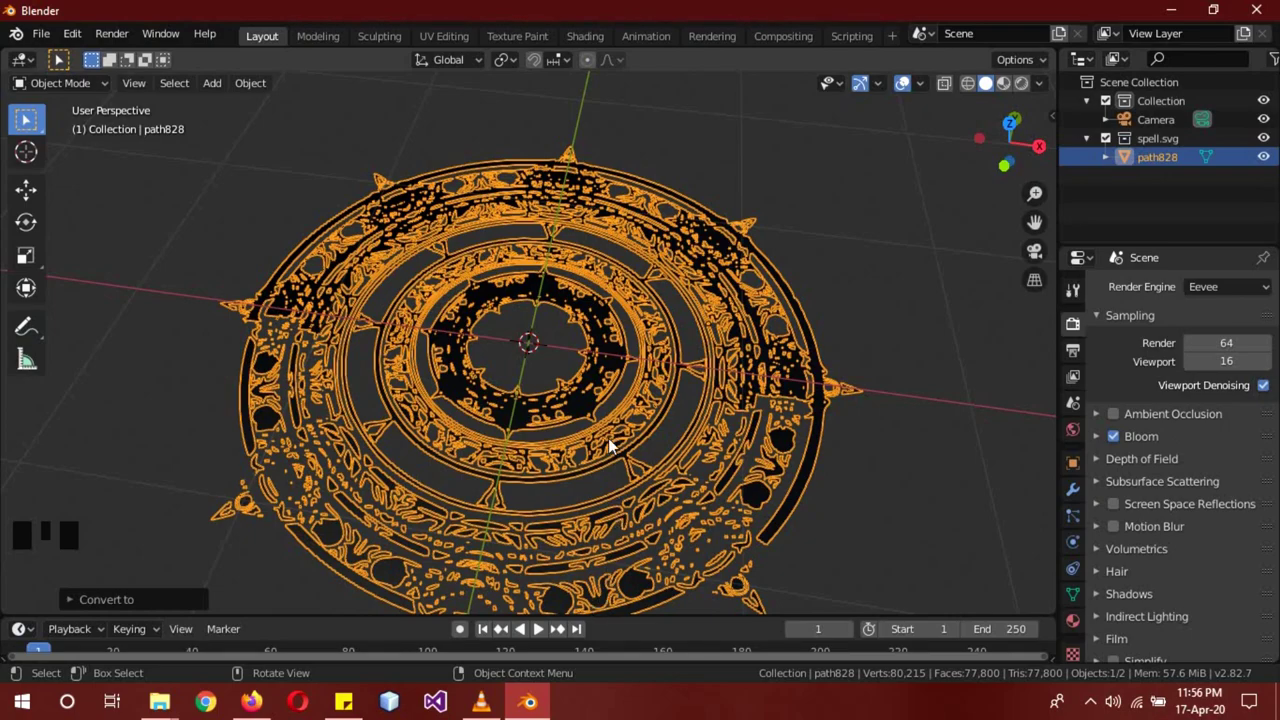
{"action": "left_click_drag", "start_coordinate": [867, 464], "coordinate": [864, 435]}
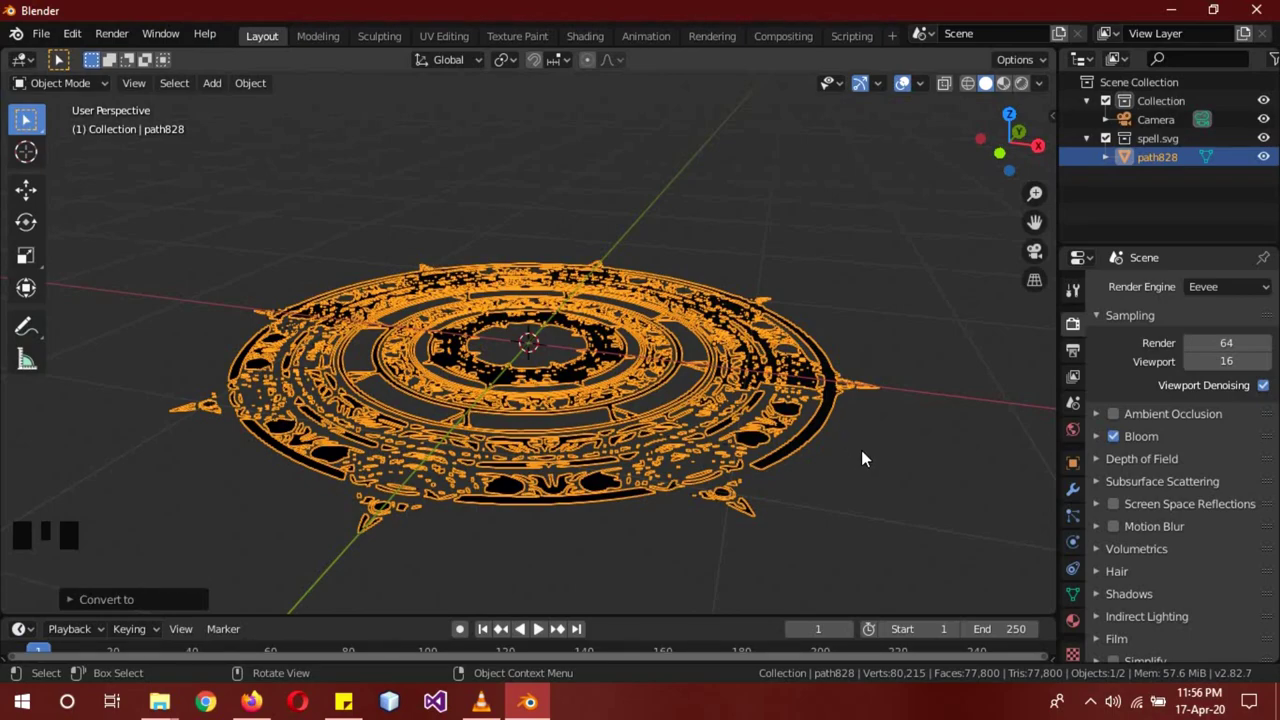
{"action": "key", "text": "b"}
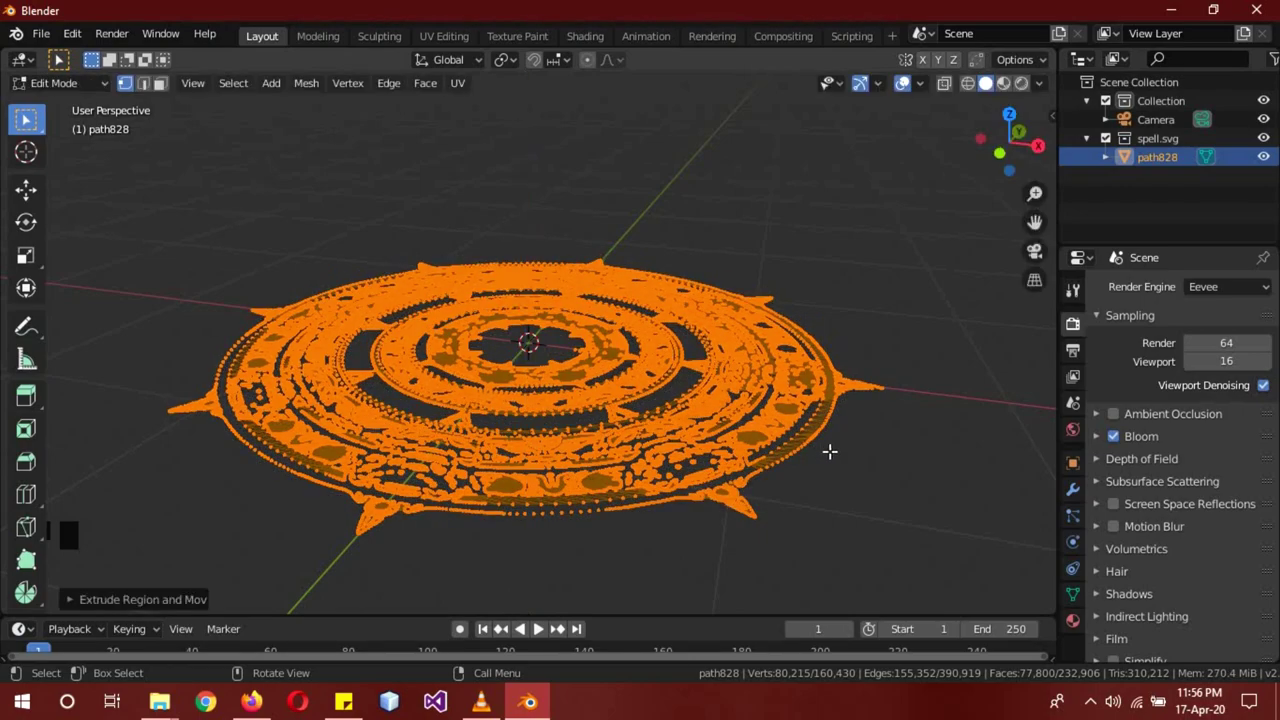
{"action": "key", "text": "ctrl+z"}
{"action": "key", "text": "ctrl+z"}
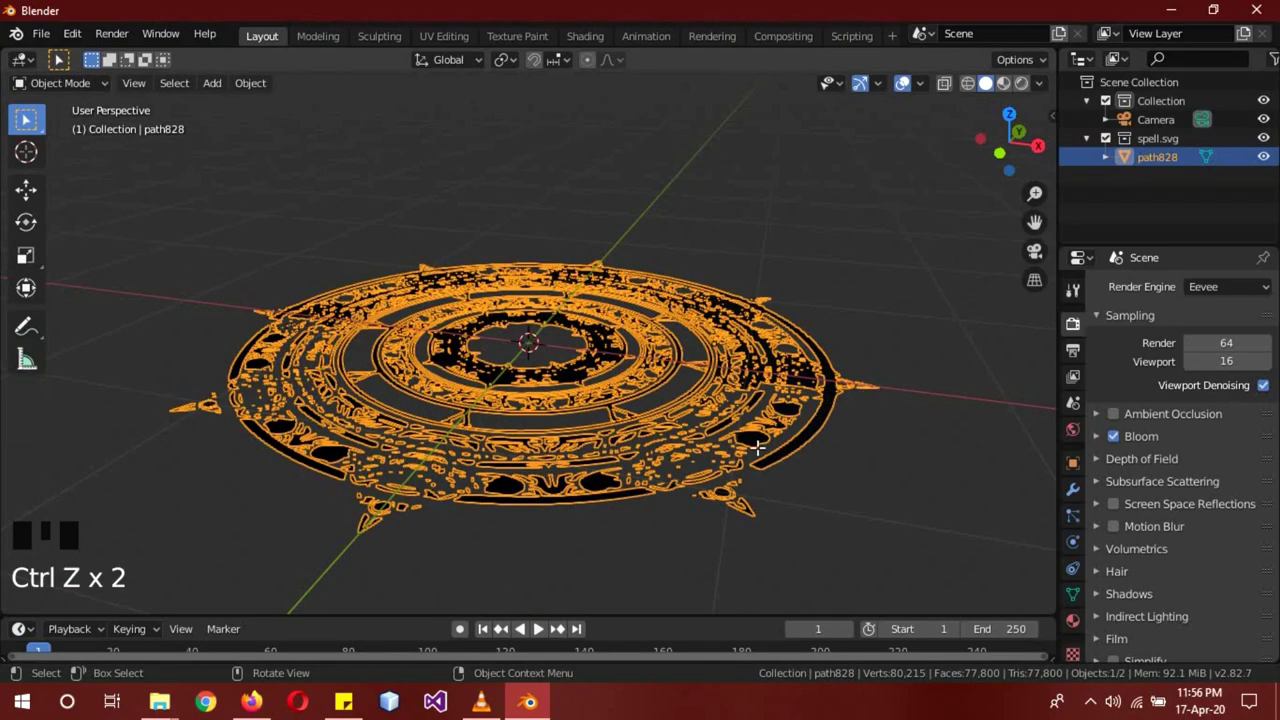
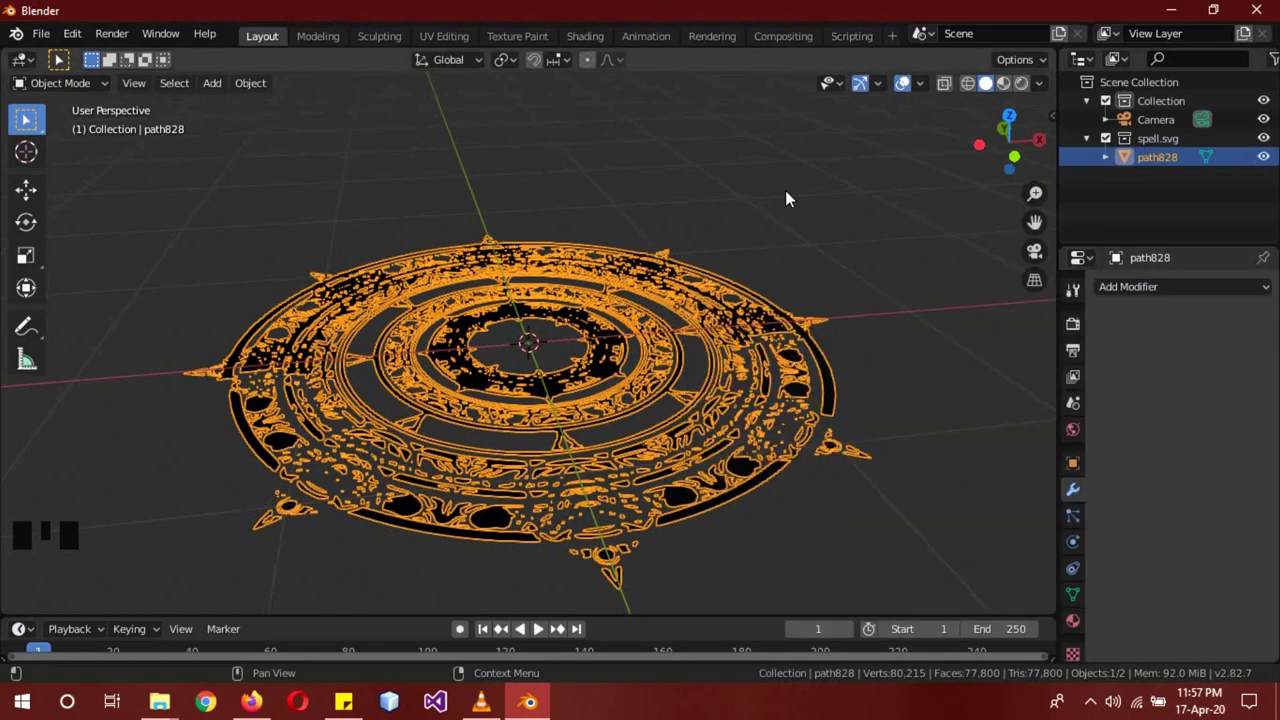
Add a mesh circle at the centre, shrink it and fill it
{"action": "left_click", "coordinate": [823, 246]}
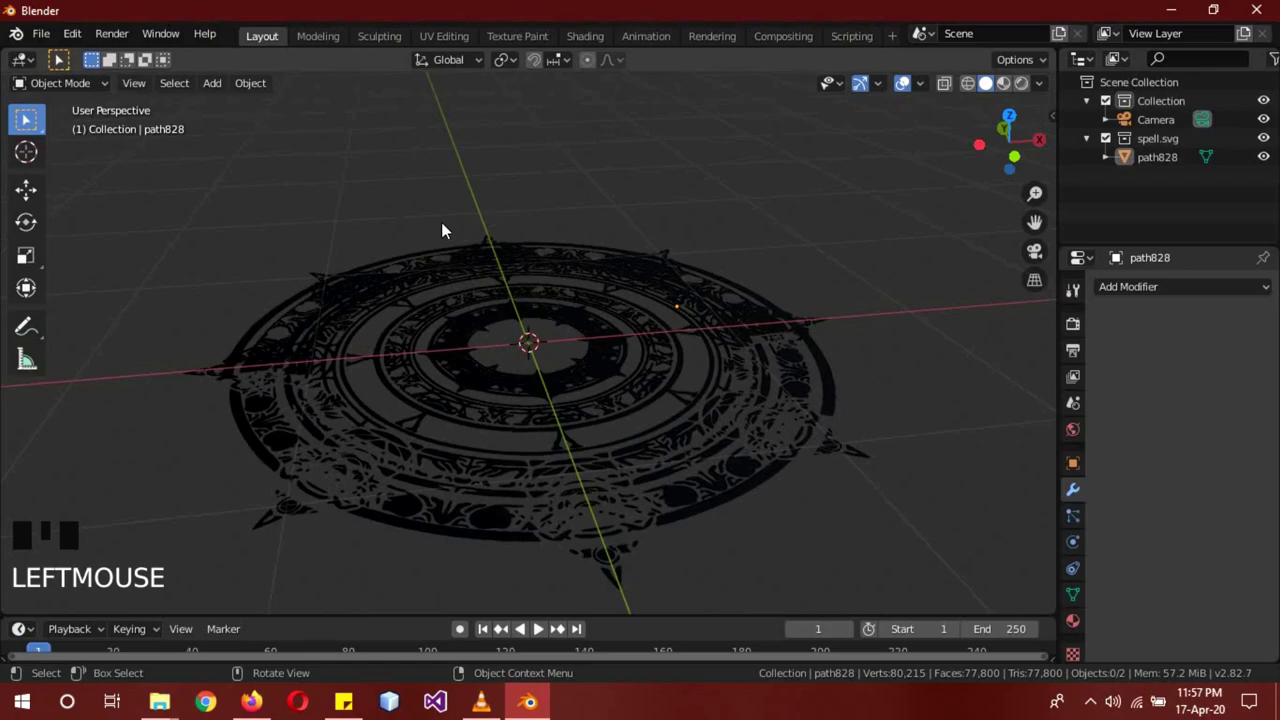
{"action": "key", "text": "shift+a"}
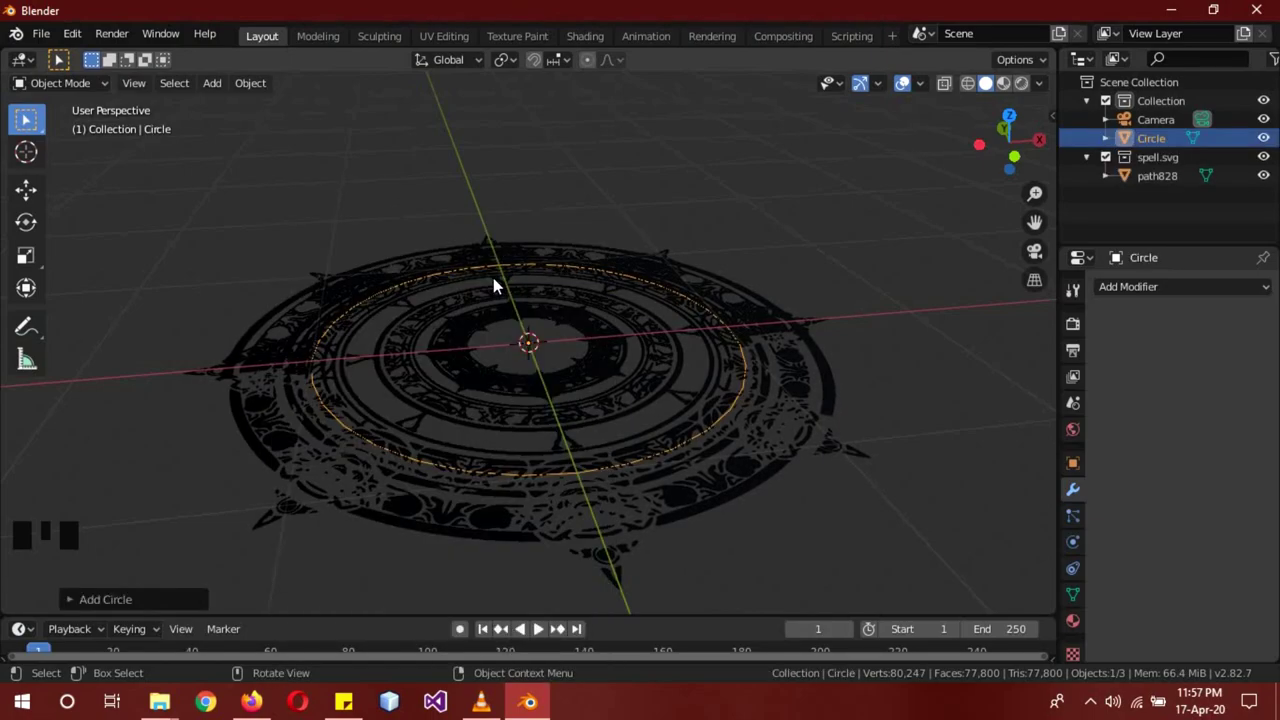
{"action": "key", "text": "s"}
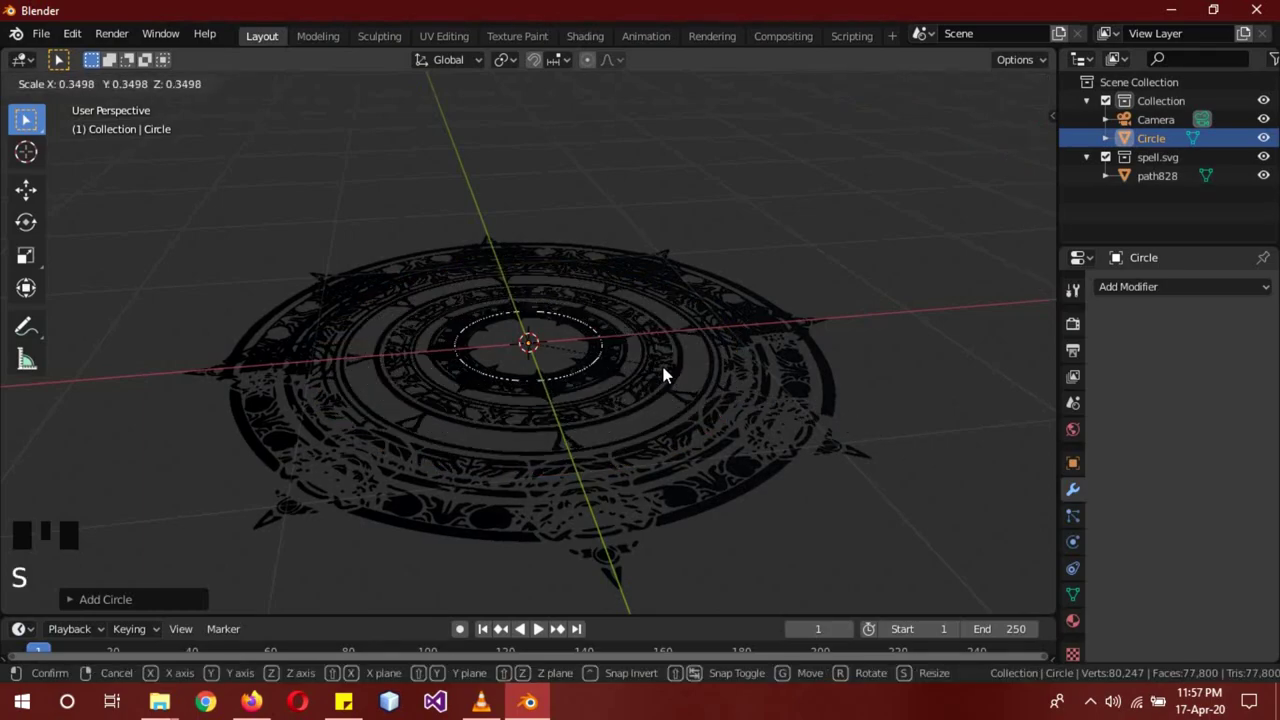
{"action": "key", "text": "b"}
{"action": "key", "text": "Tab"}
Add an Empty at the centre and start shrinking it to a similar size
{"action": "key", "text": "shift+a"}
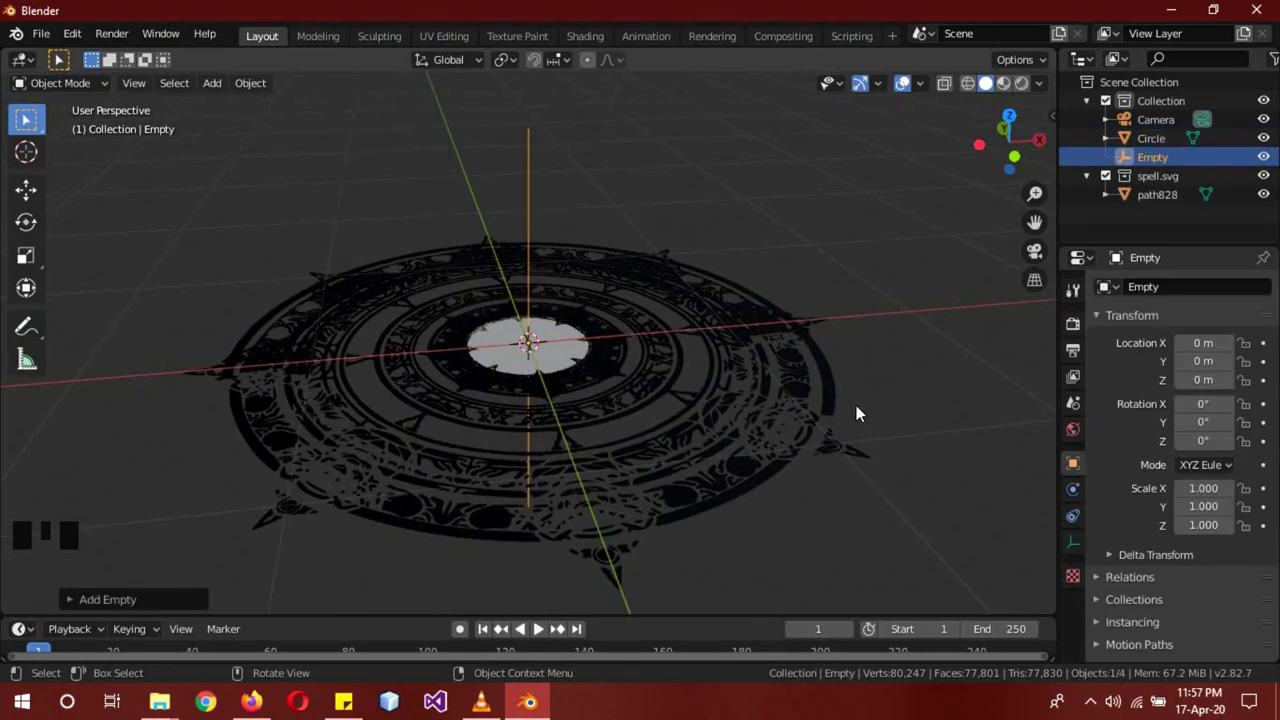
{"action": "key", "text": "s"}
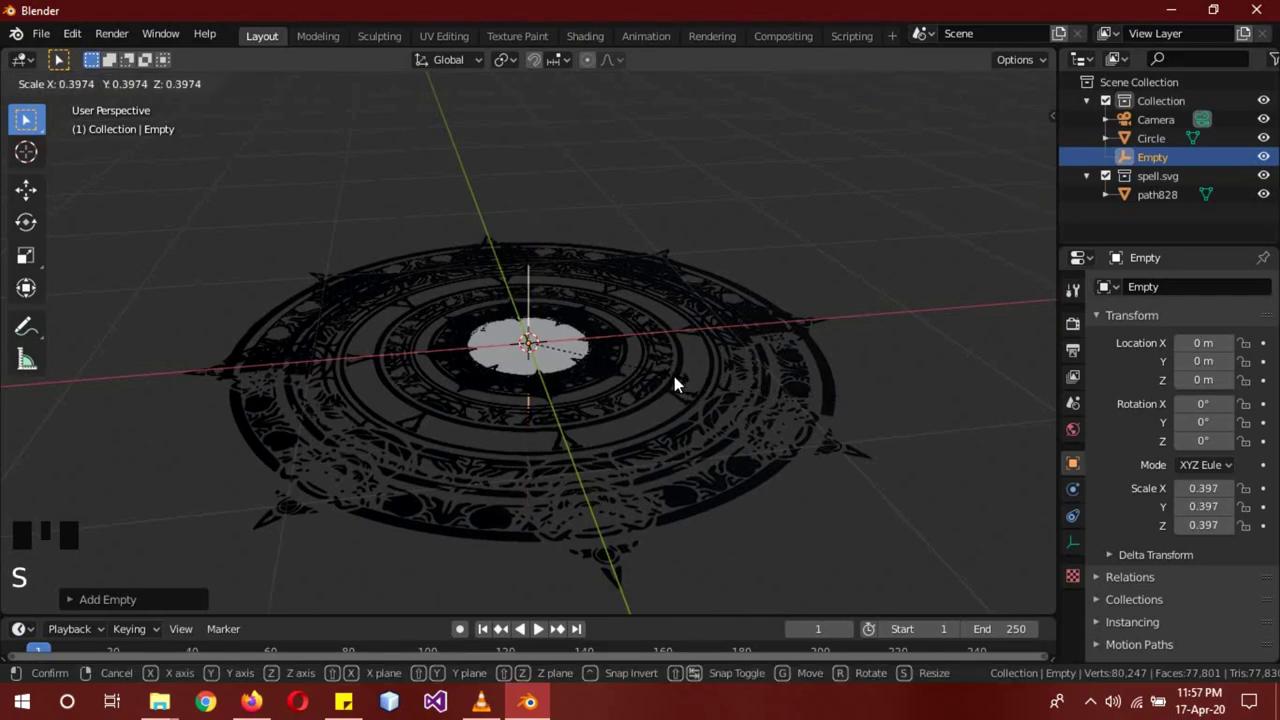
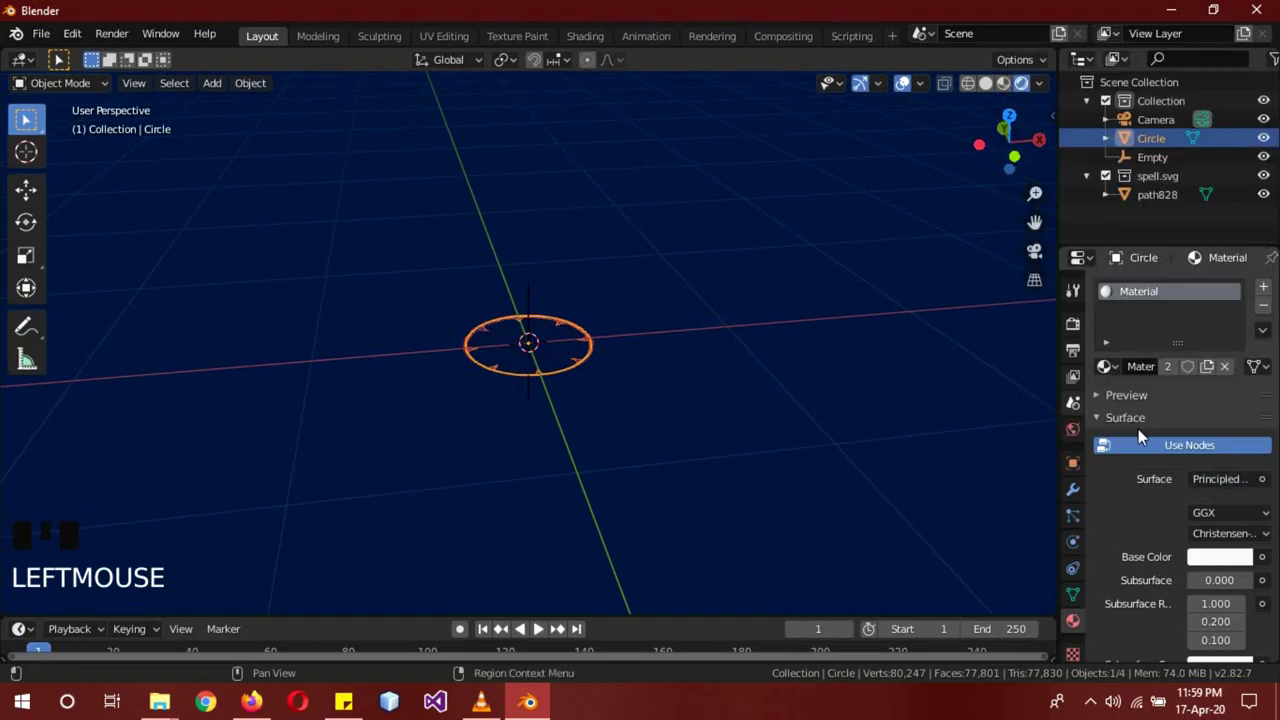
Set the centre circle's material to Alpha Clip and enlarge the Empty to reveal the glowing circle
{"action": "left_click_drag", "start_coordinate": [1213, 485], "coordinate": [1173, 162]}
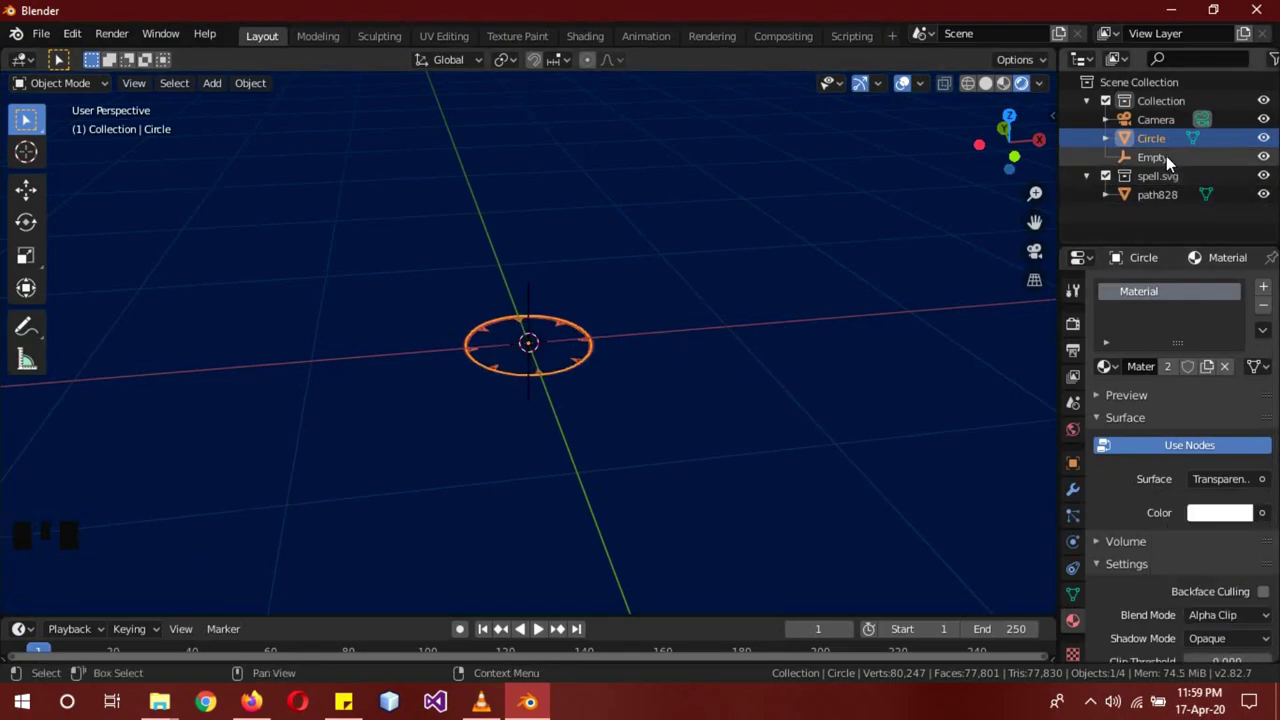
{"action": "left_click", "coordinate": [1173, 162]}
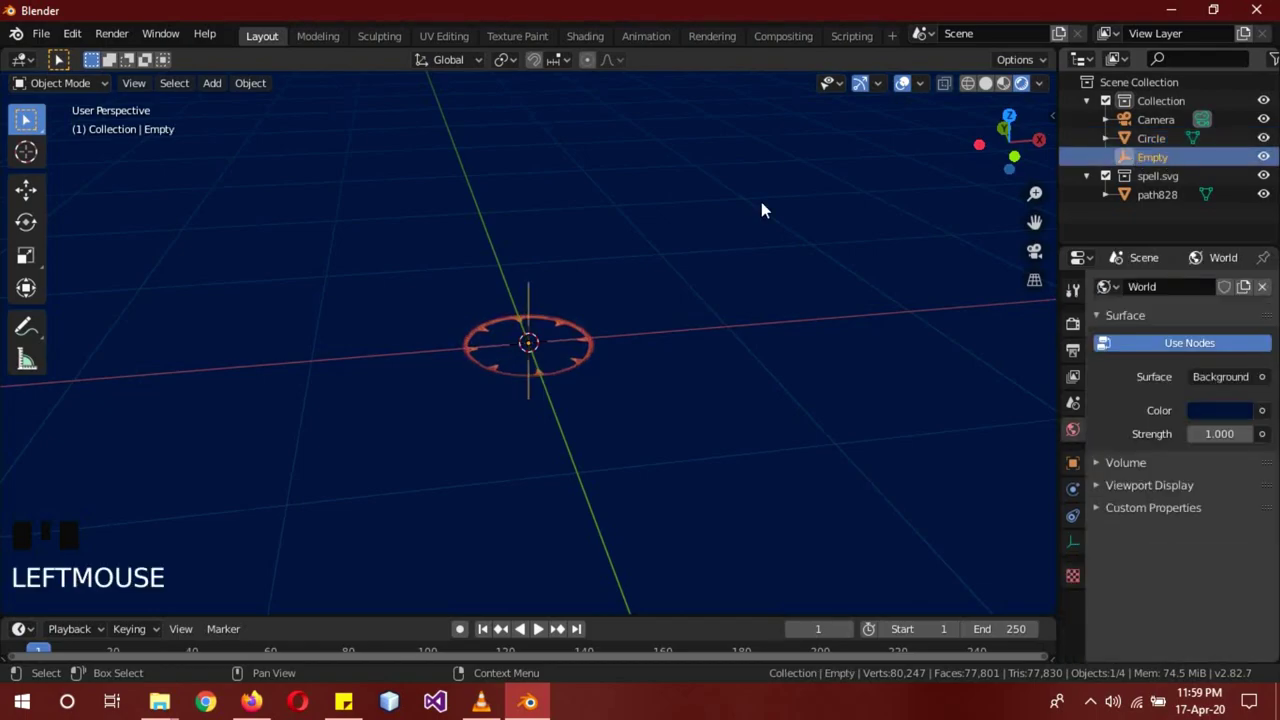
{"action": "key", "text": "s"}
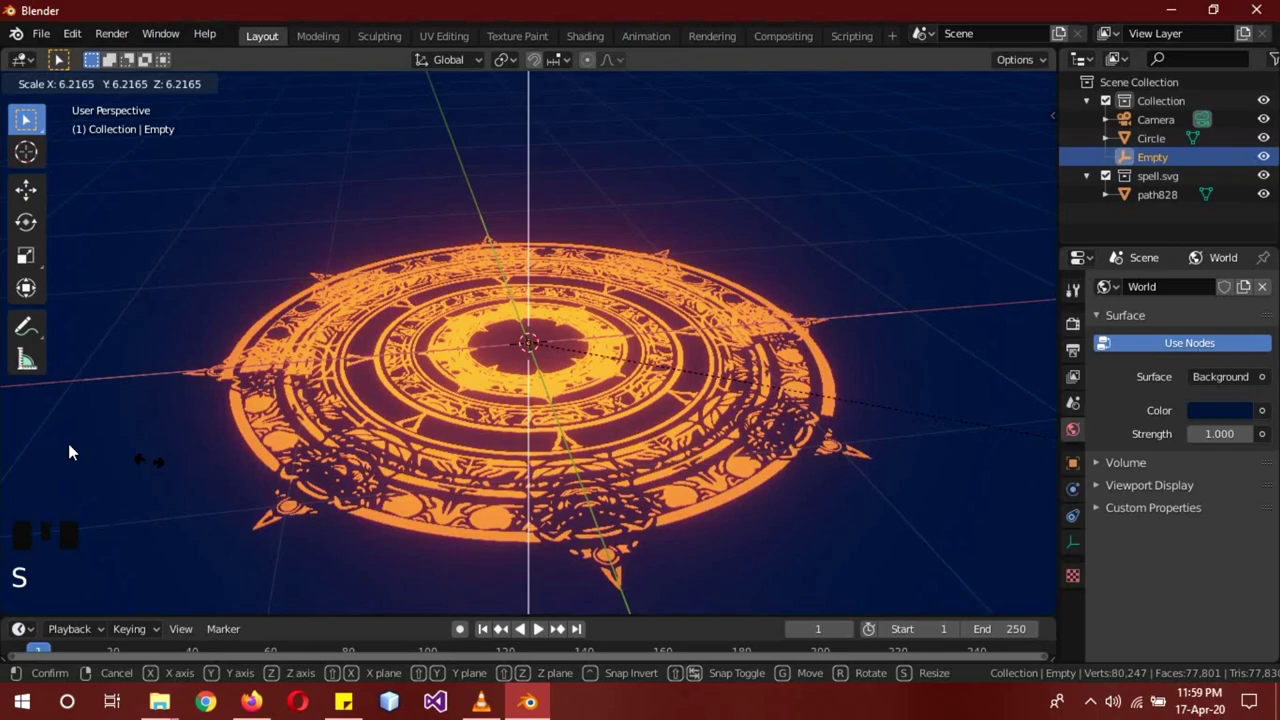
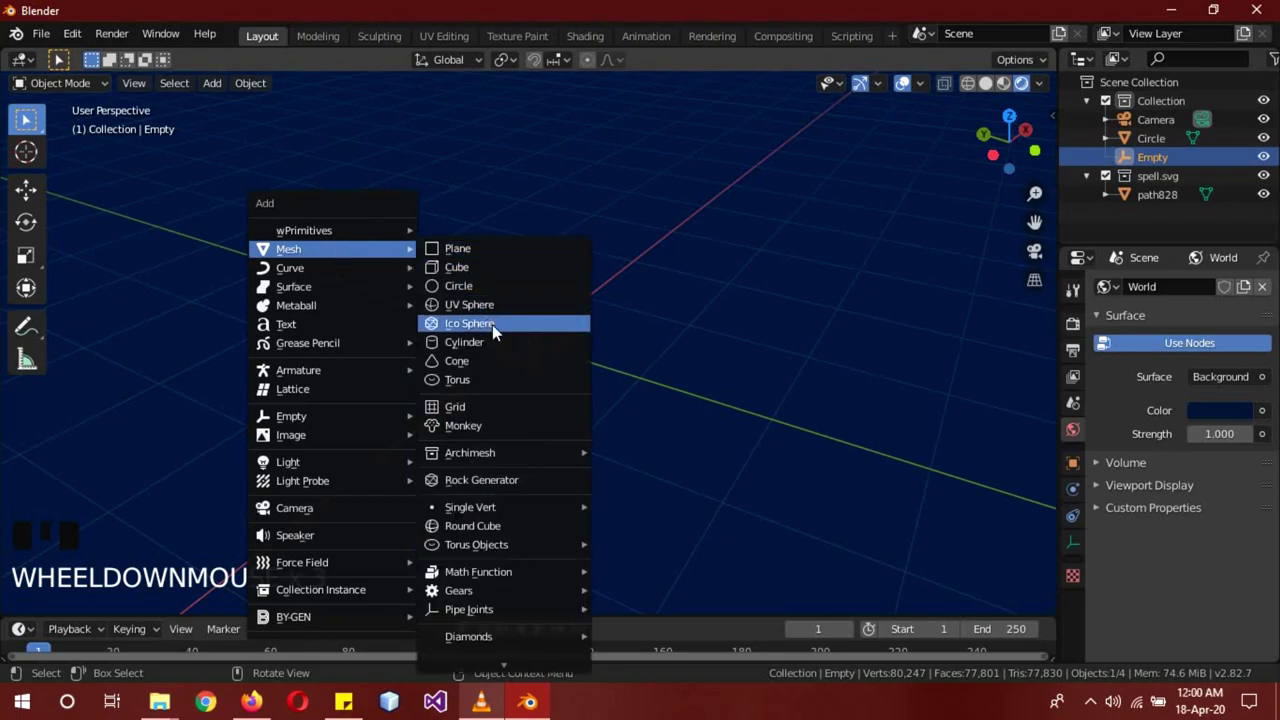
Add an icosphere with lowered subdivisions and switch the viewport to solid shading
{"action": "left_click", "coordinate": [188, 605]}
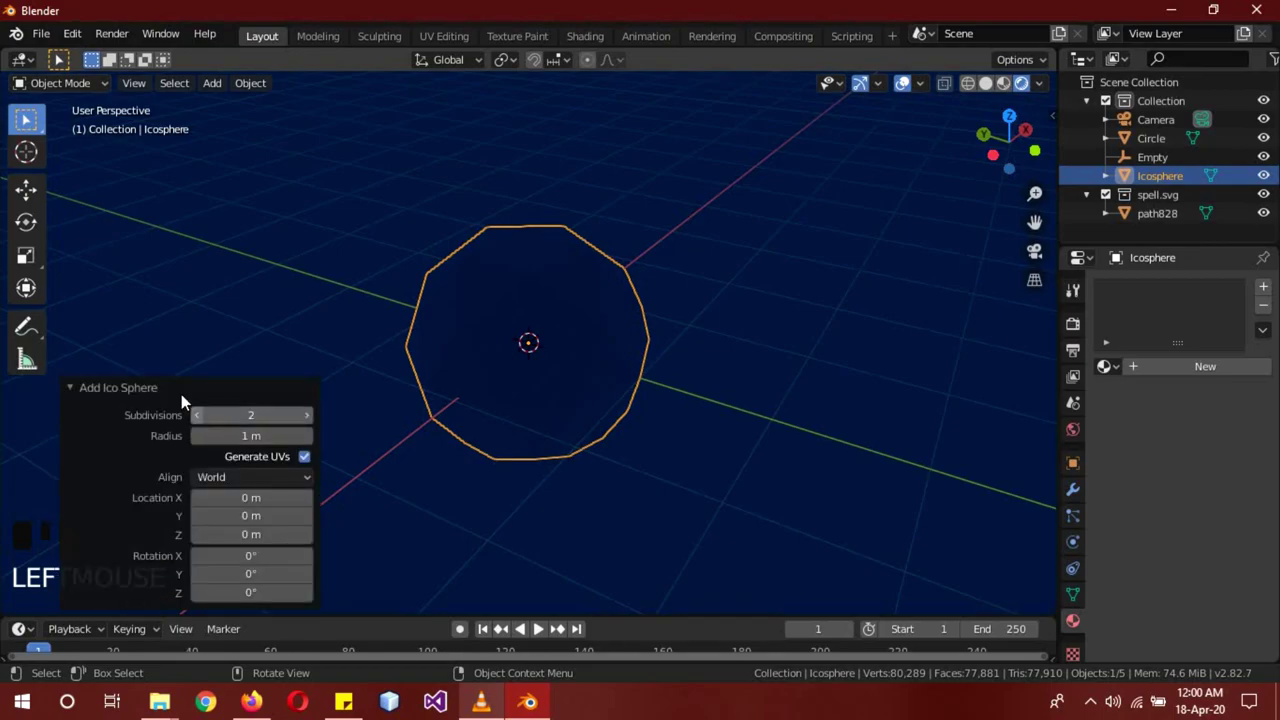
{"action": "left_click", "coordinate": [186, 399]}
{"action": "left_click_drag", "start_coordinate": [189, 390], "coordinate": [492, 440]}
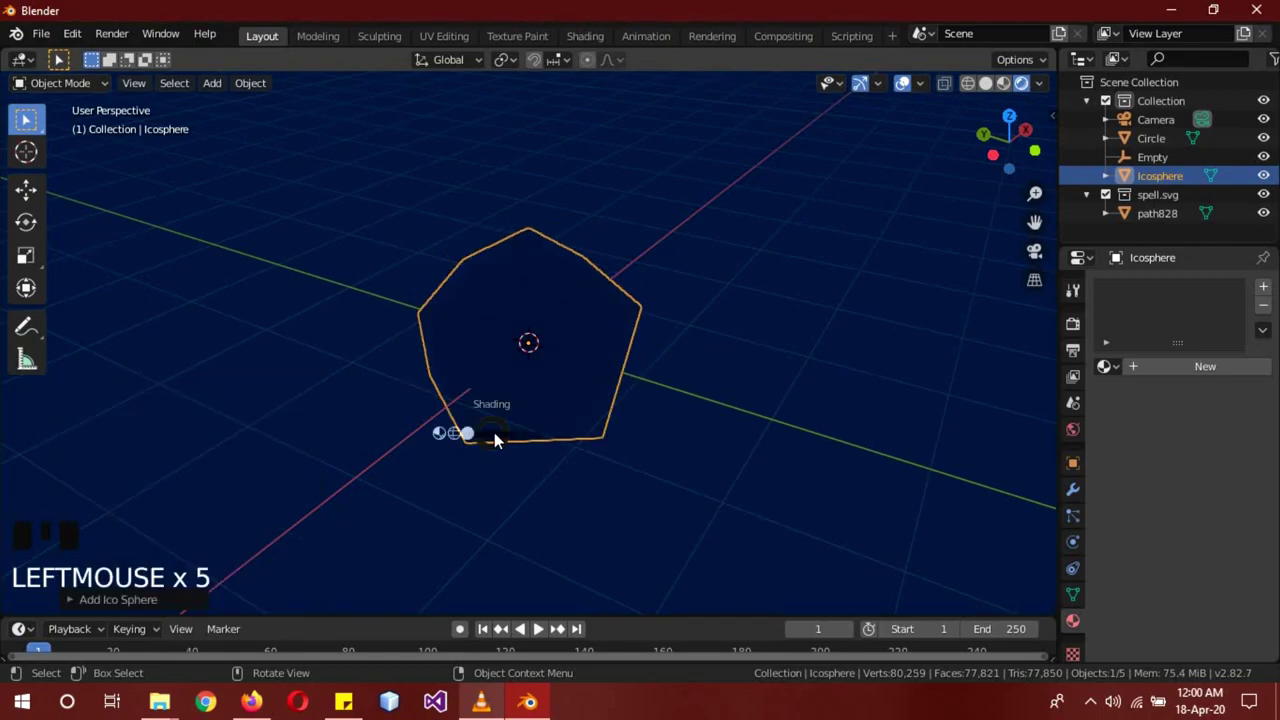
{"action": "key", "text": "z"}
{"action": "left_click_drag", "start_coordinate": [696, 428], "coordinate": [1195, 374]}
Give the icosphere an emission material coloured red at strength 5
{"action": "left_click_drag", "start_coordinate": [1195, 374], "coordinate": [1233, 496]}
{"action": "left_click", "coordinate": [1234, 493]}
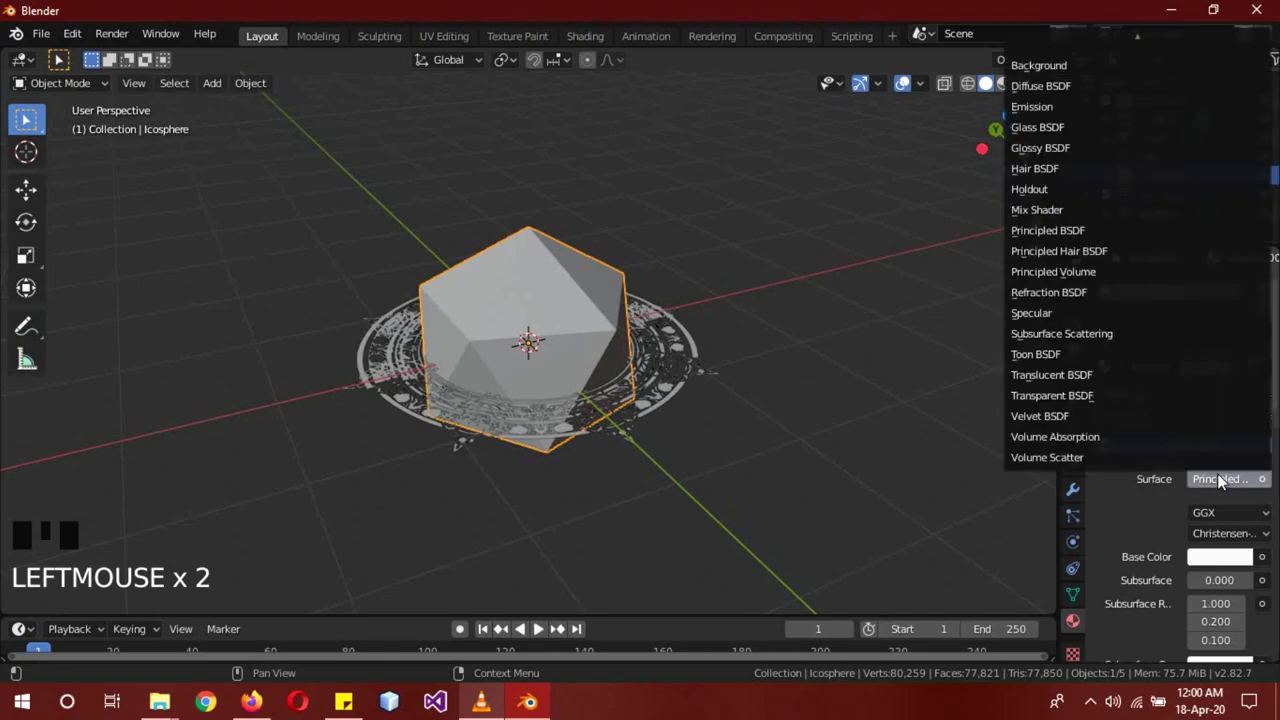
{"action": "left_click_drag", "start_coordinate": [1058, 115], "coordinate": [1153, 380]}
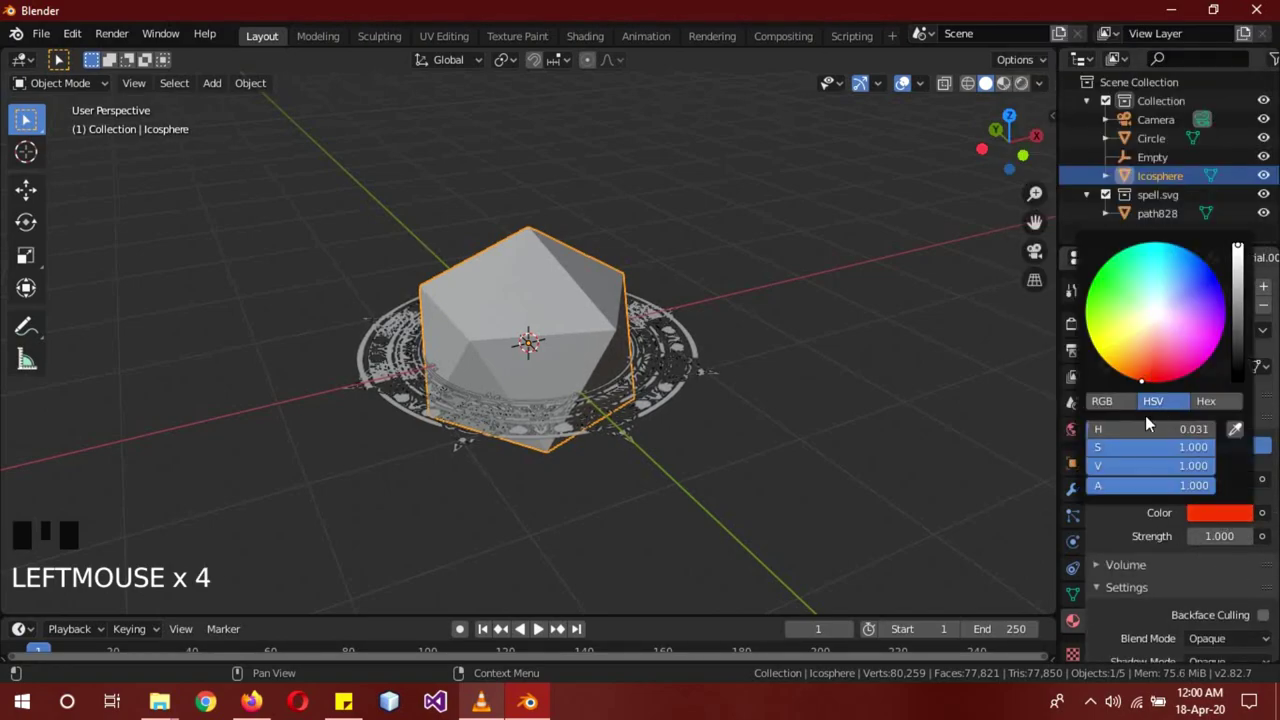
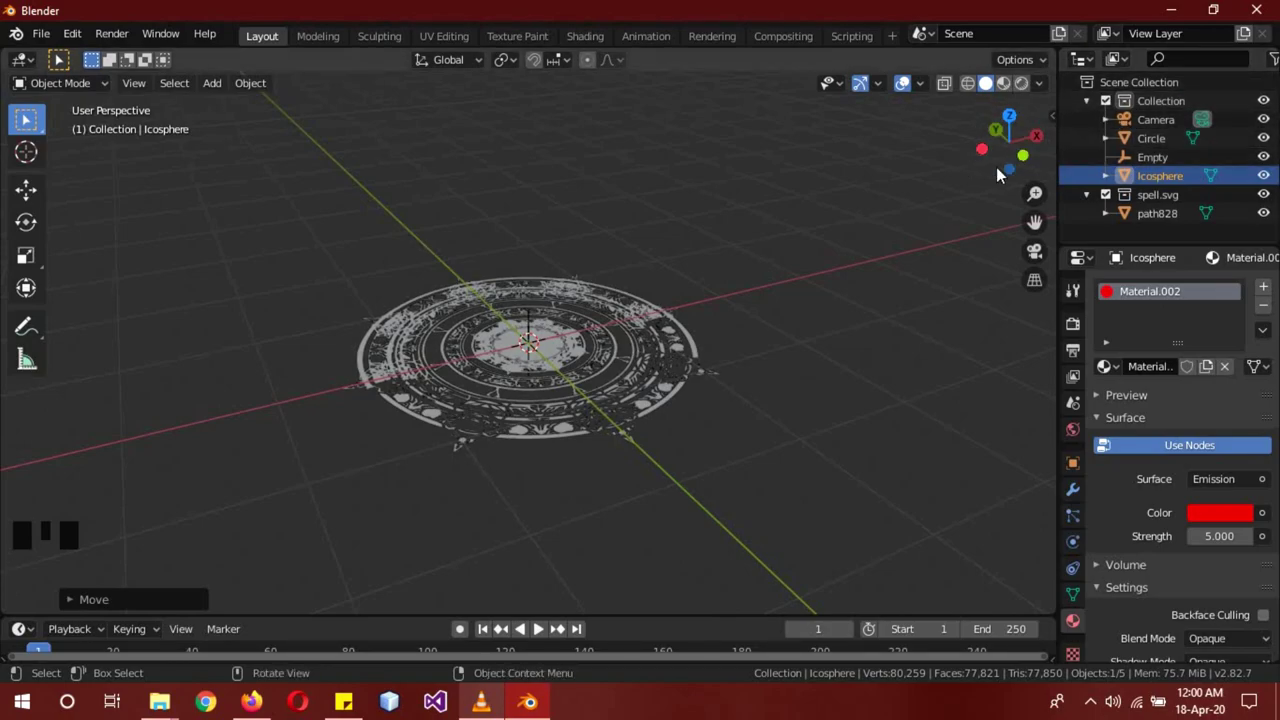
Align the camera to the current view and scale the magic circle objects up to fill the frame
{"action": "left_click", "coordinate": [1135, 124]}
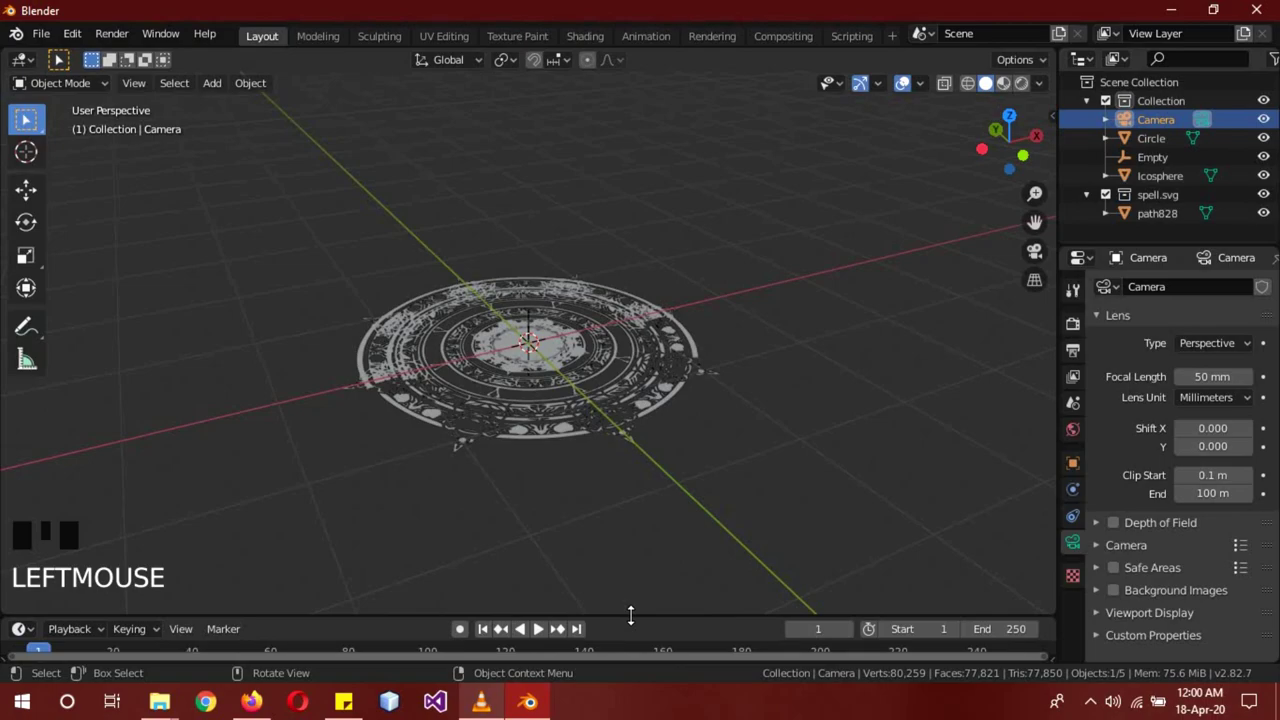
{"action": "key", "text": "KP_0"}
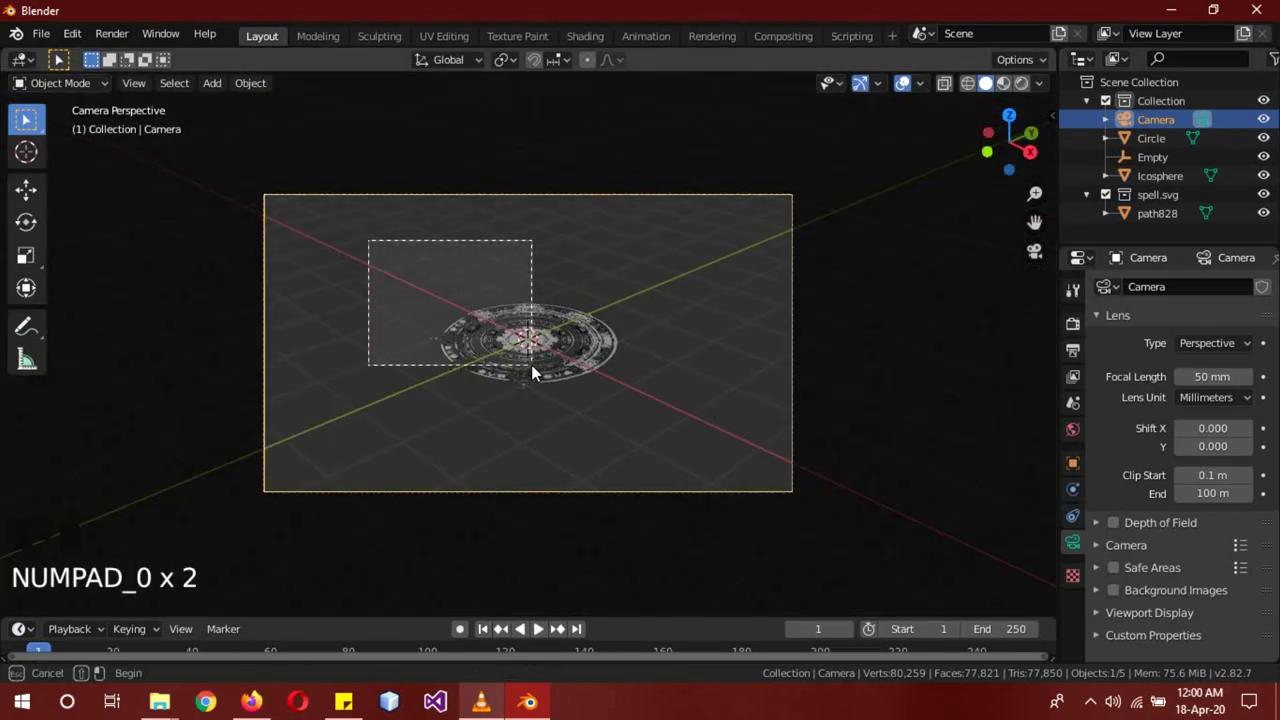
{"action": "left_click", "coordinate": [694, 442]}
{"action": "key", "text": "s"}
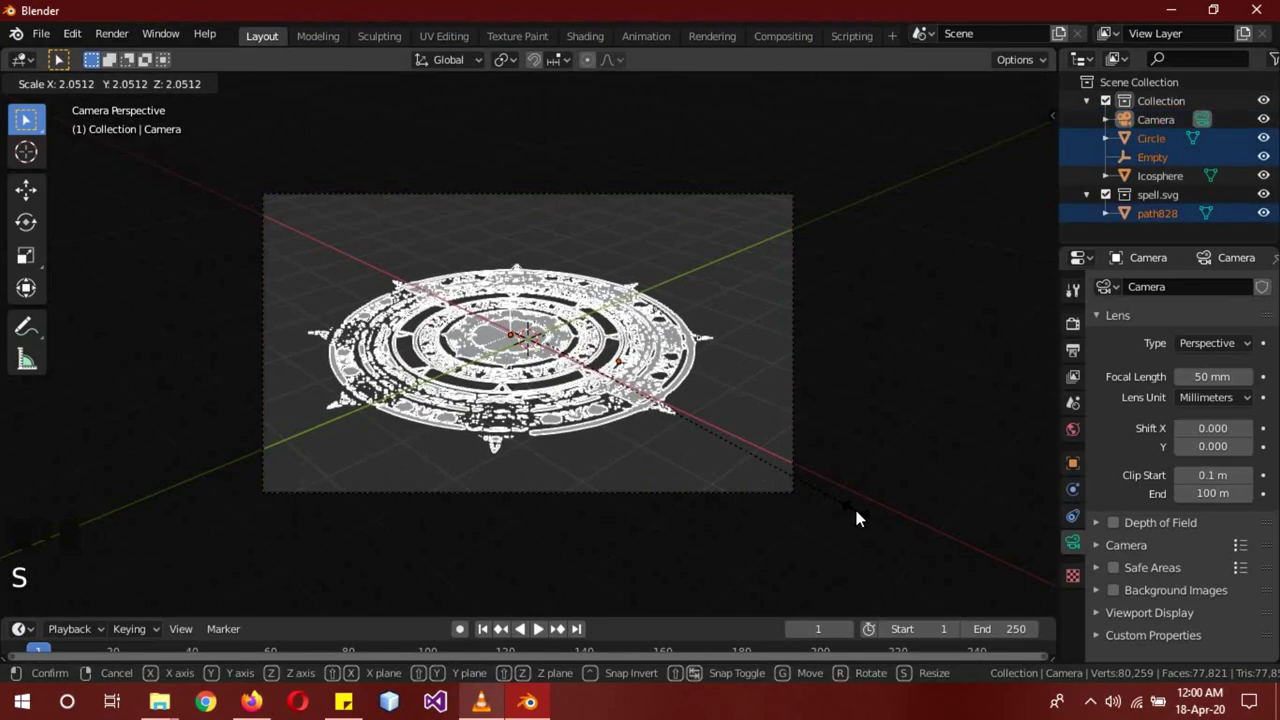
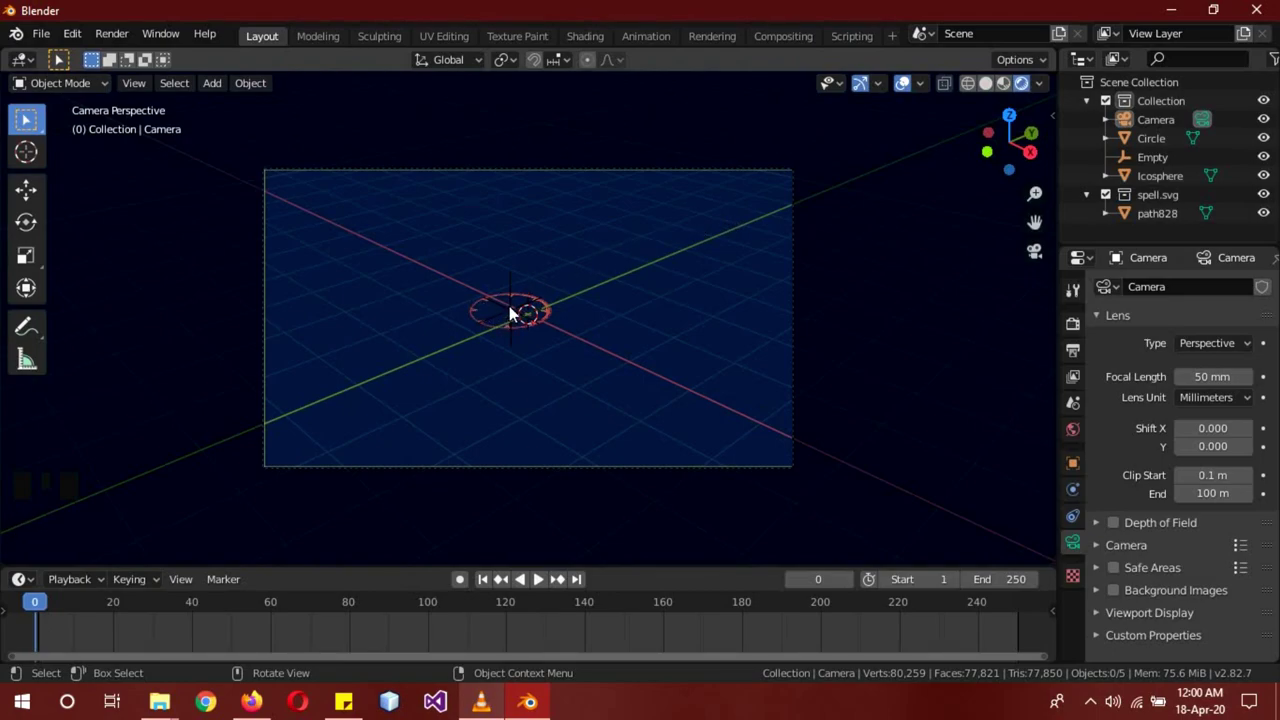
Scale the Empty to 0.44 and keyframe it at frame 0
{"action": "left_click", "coordinate": [517, 315]}
{"action": "key", "text": "s"}
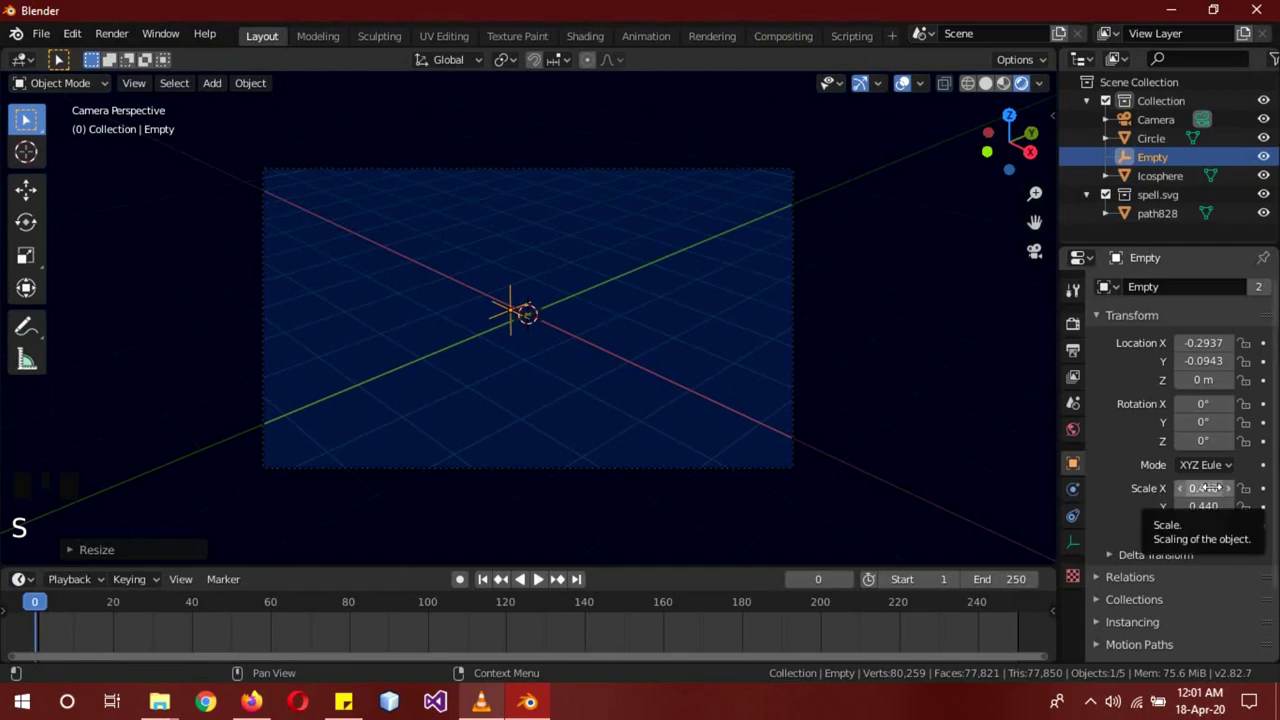
{"action": "key", "text": "i"}
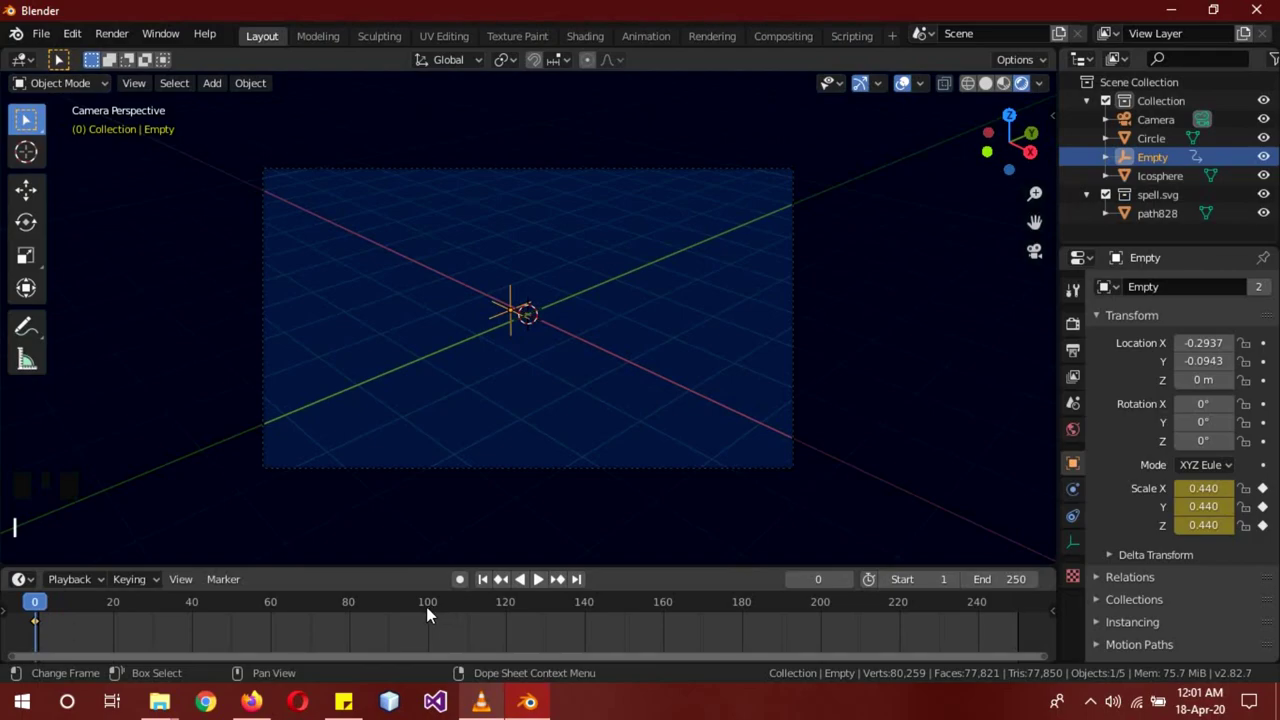
At frame 100, scale the Empty to 4.135 and keyframe it, revealing the whole circle
{"action": "left_click_drag", "start_coordinate": [434, 613], "coordinate": [566, 450]}
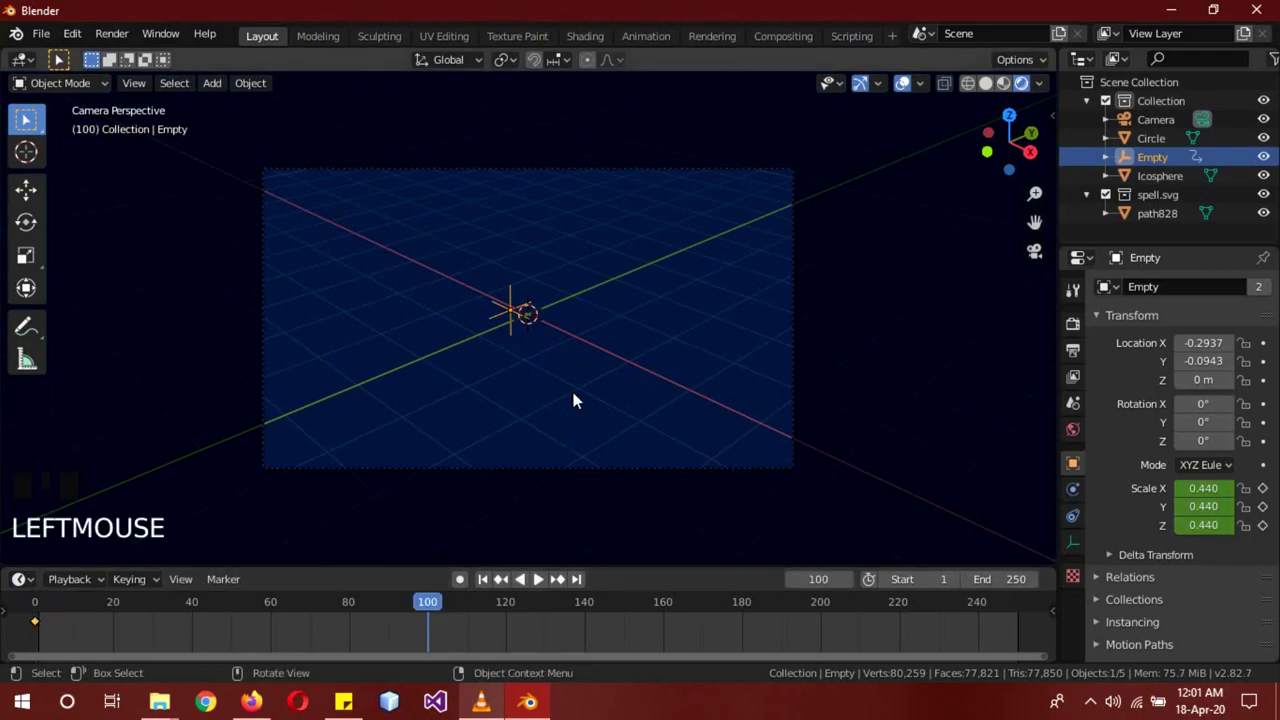
{"action": "key", "text": "s"}
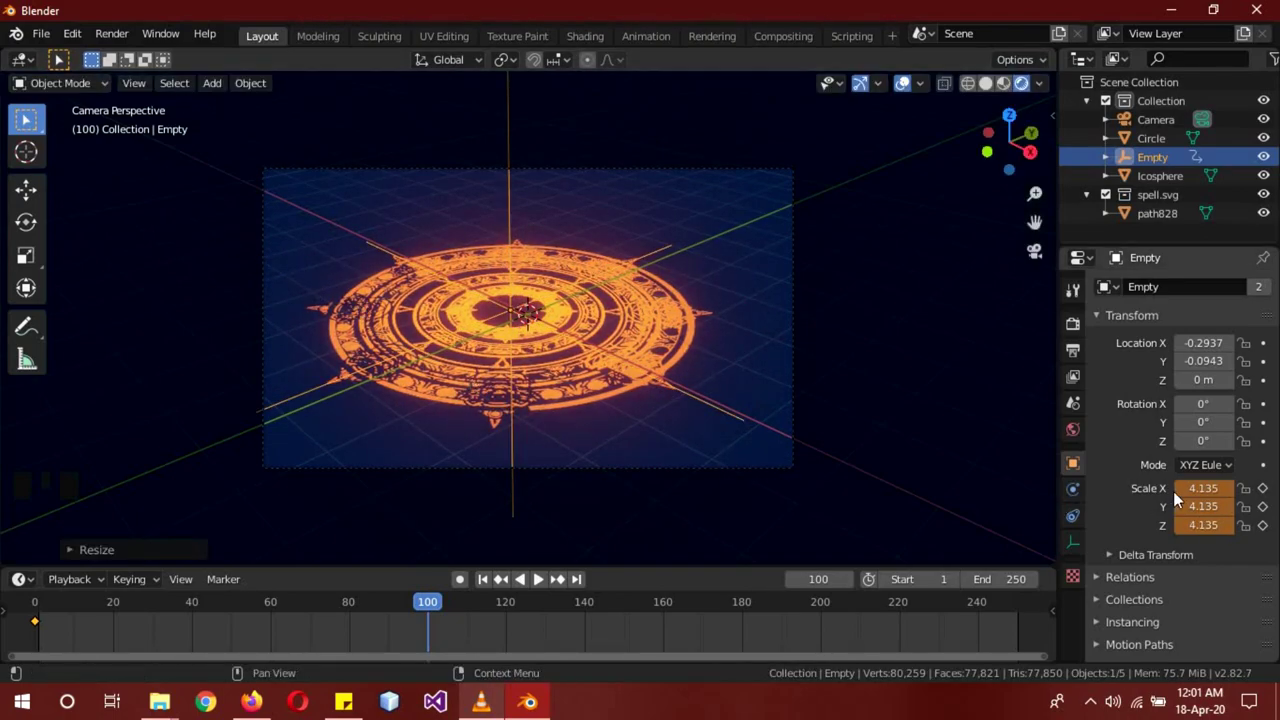
{"action": "key", "text": "i"}
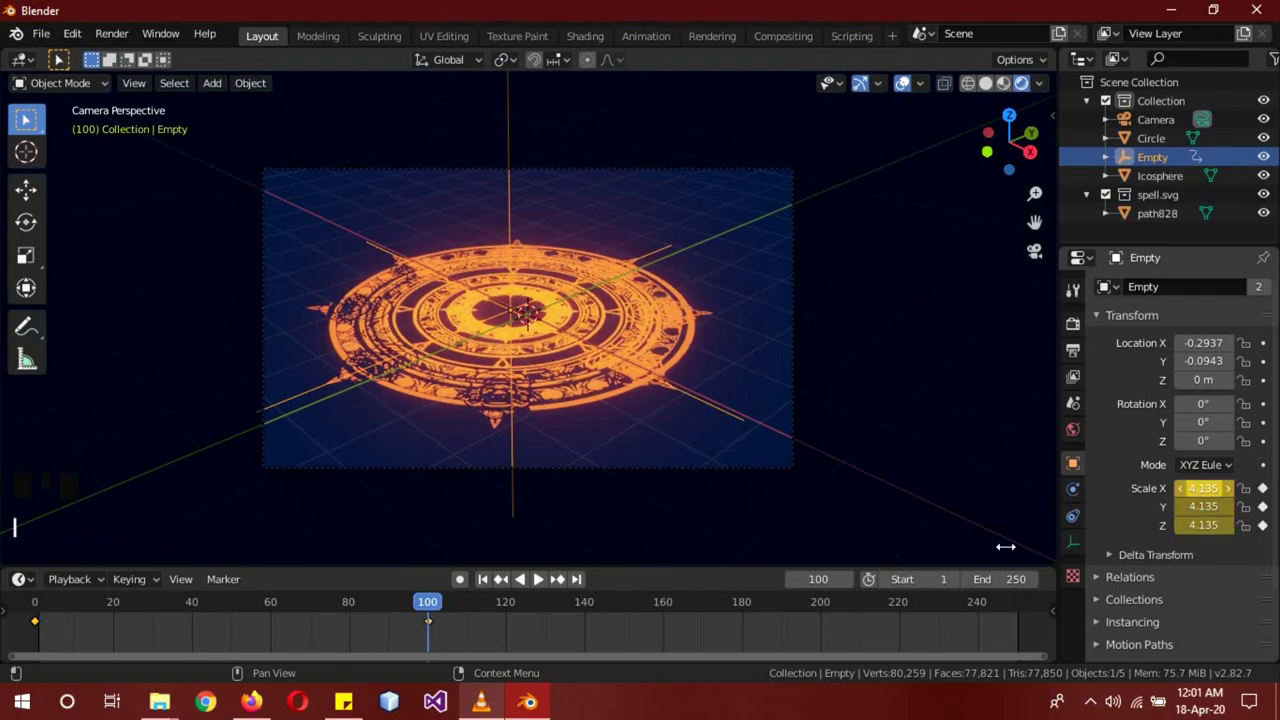
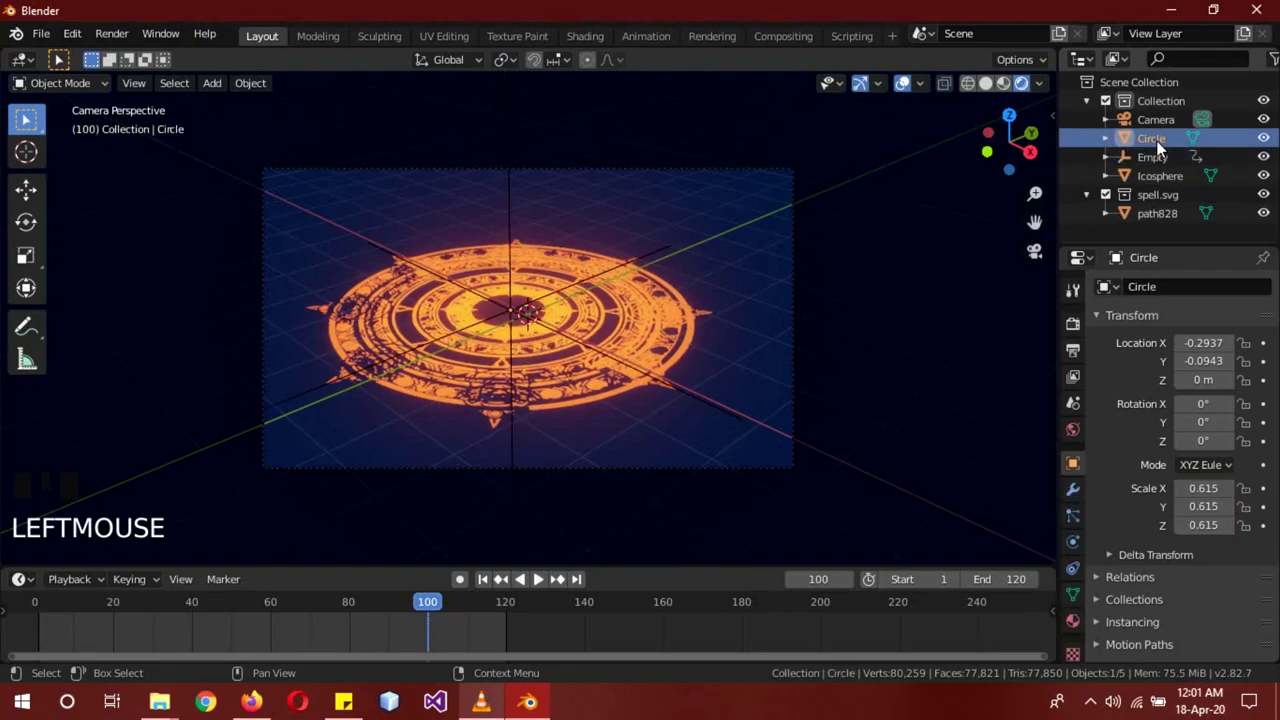
Switch the viewport back to solid shading with the centre circle active
{"action": "key", "text": "z"}
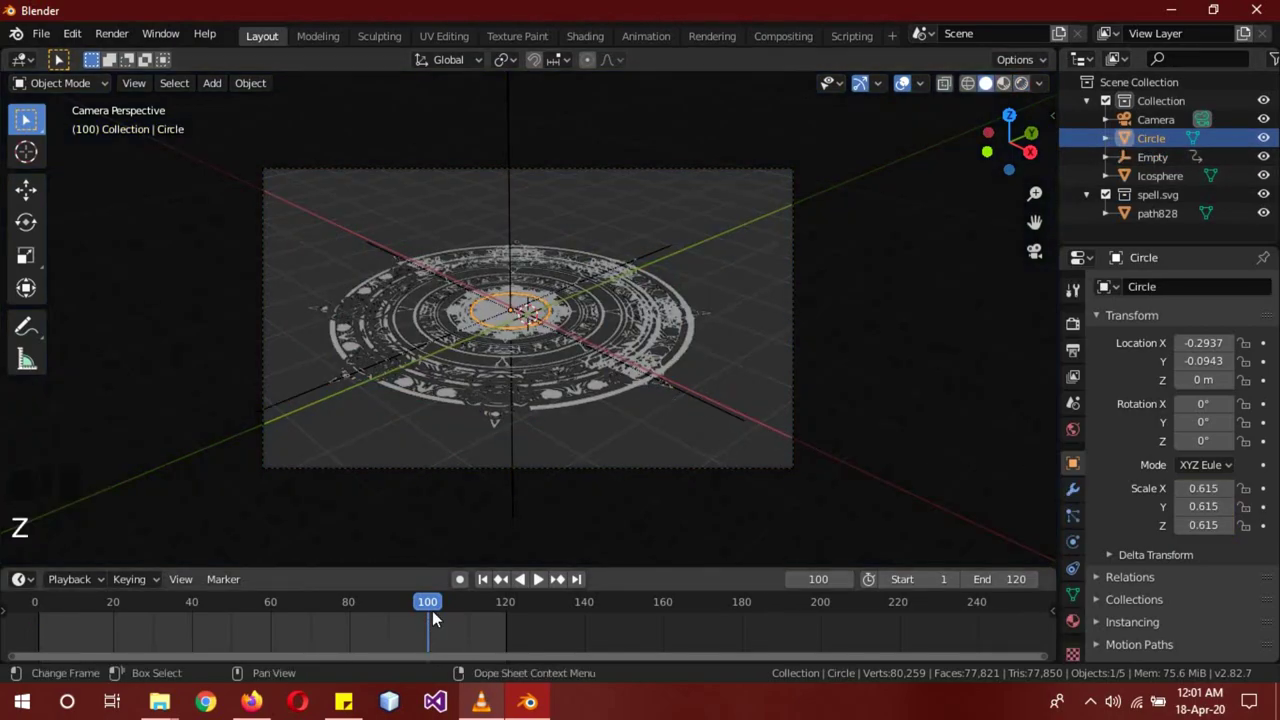
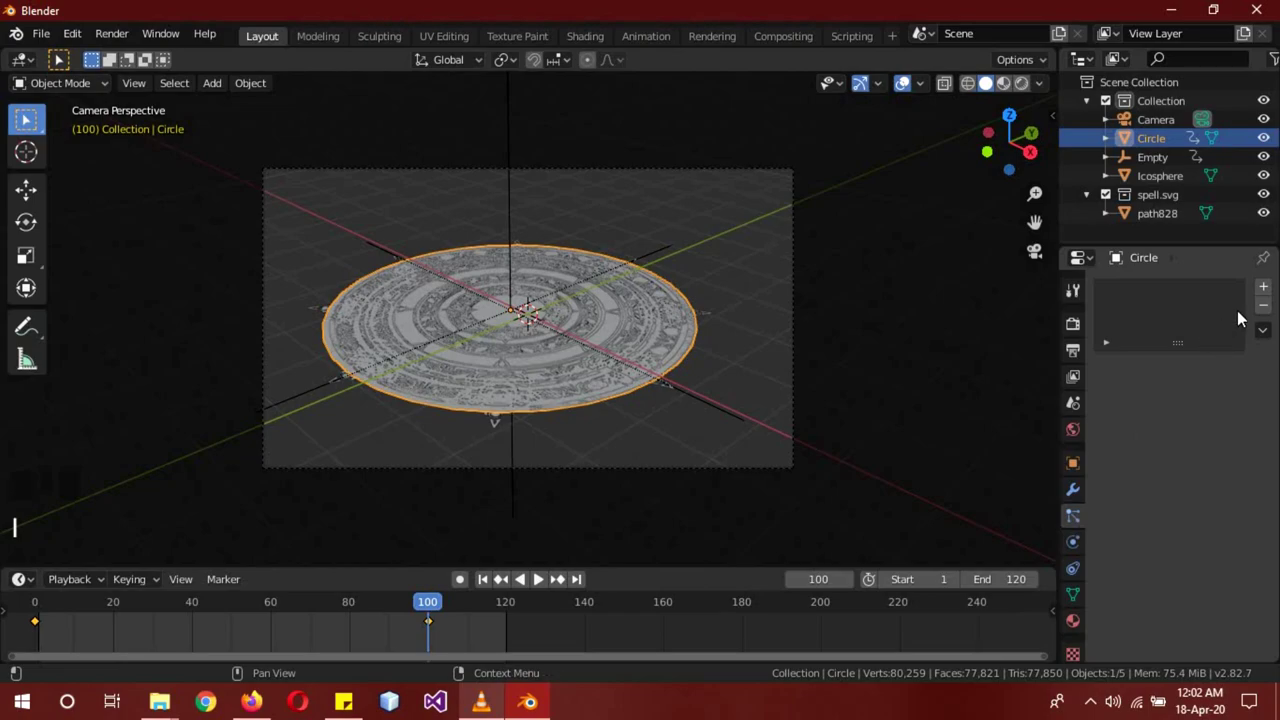
Add a particle system to the Circle and switch the viewport to Rendered shading
{"action": "left_click", "coordinate": [1266, 292]}
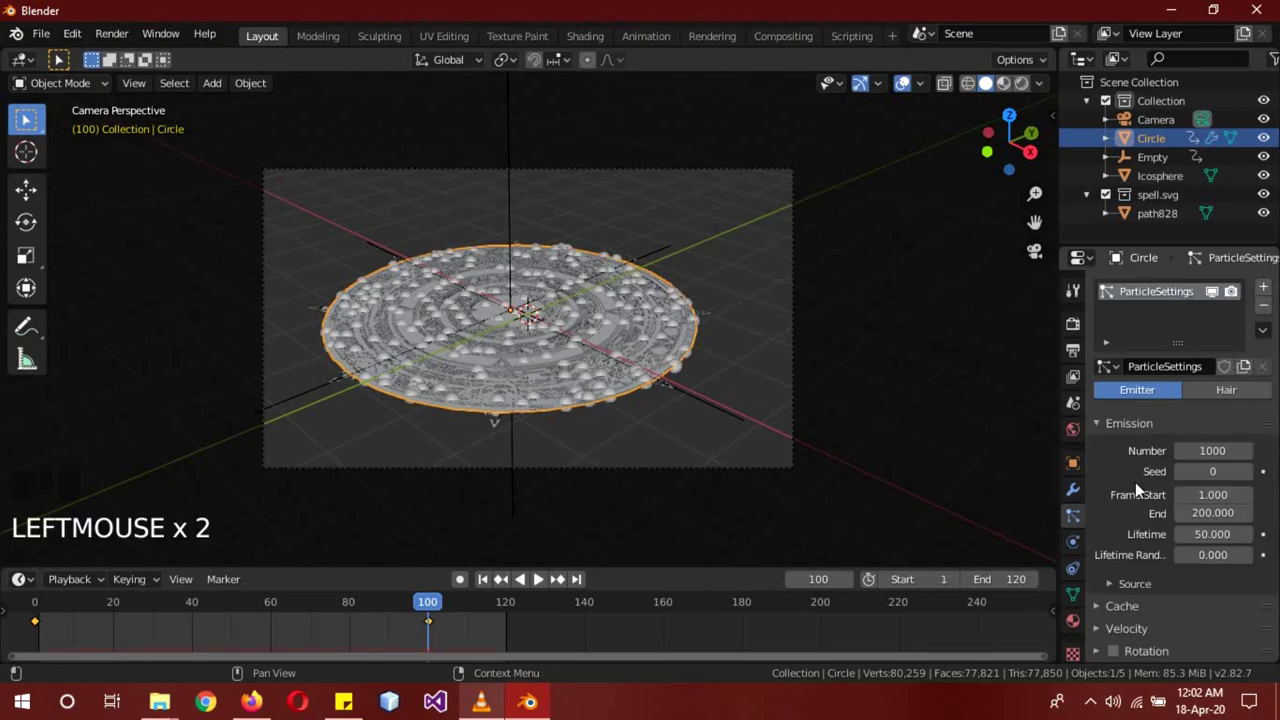
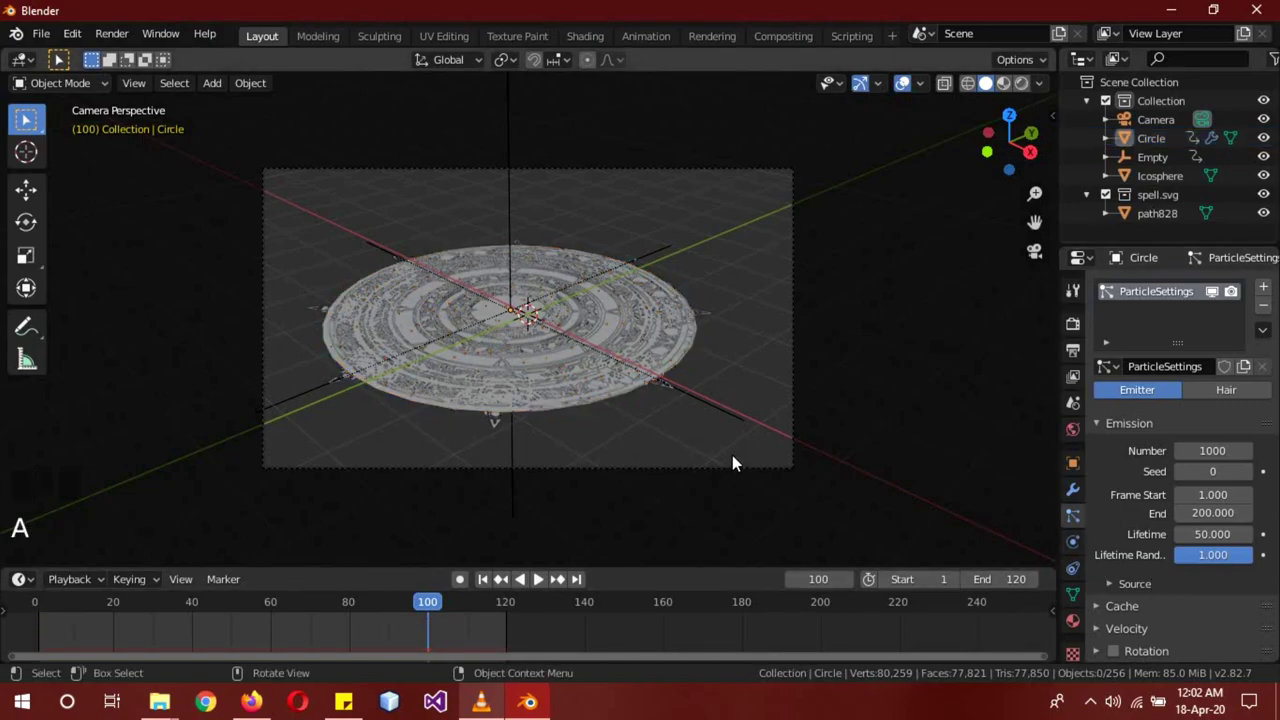
{"action": "key", "text": "z"}
{"action": "left_click", "coordinate": [723, 351]}
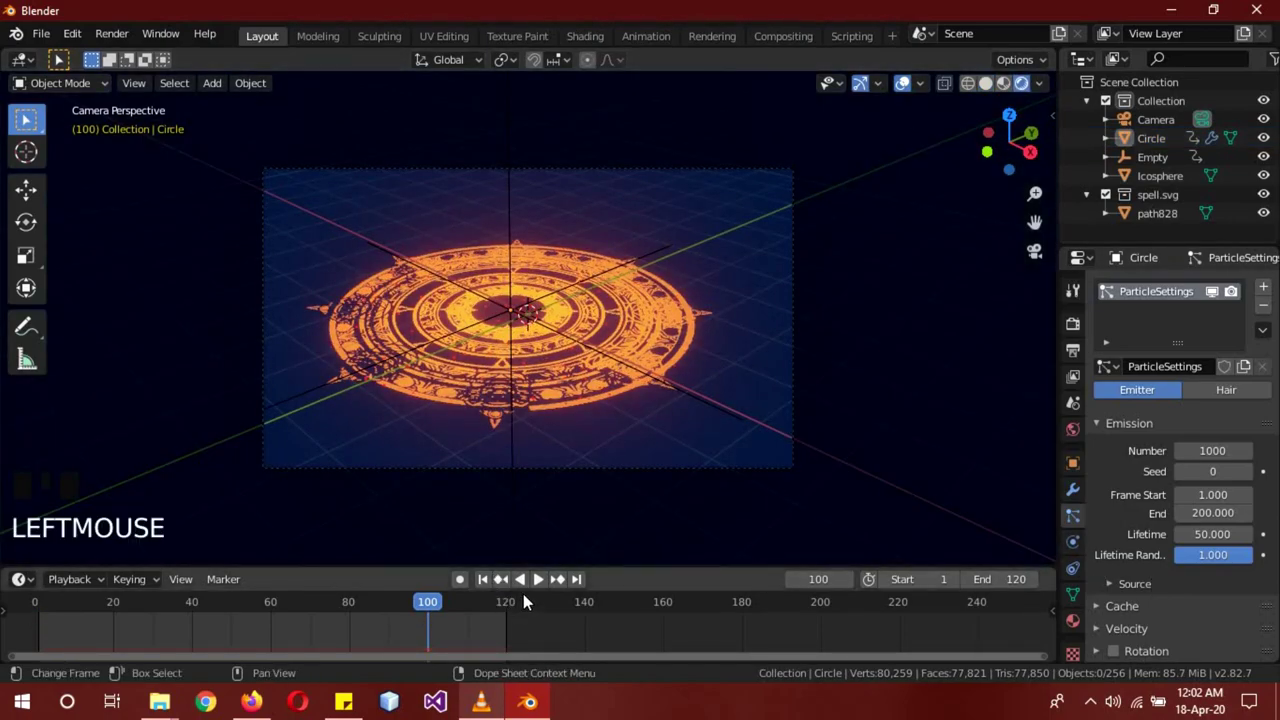
Preview the rising red particles up close and start editing the particle display size
{"action": "left_click_drag", "start_coordinate": [539, 584], "coordinate": [616, 488]}
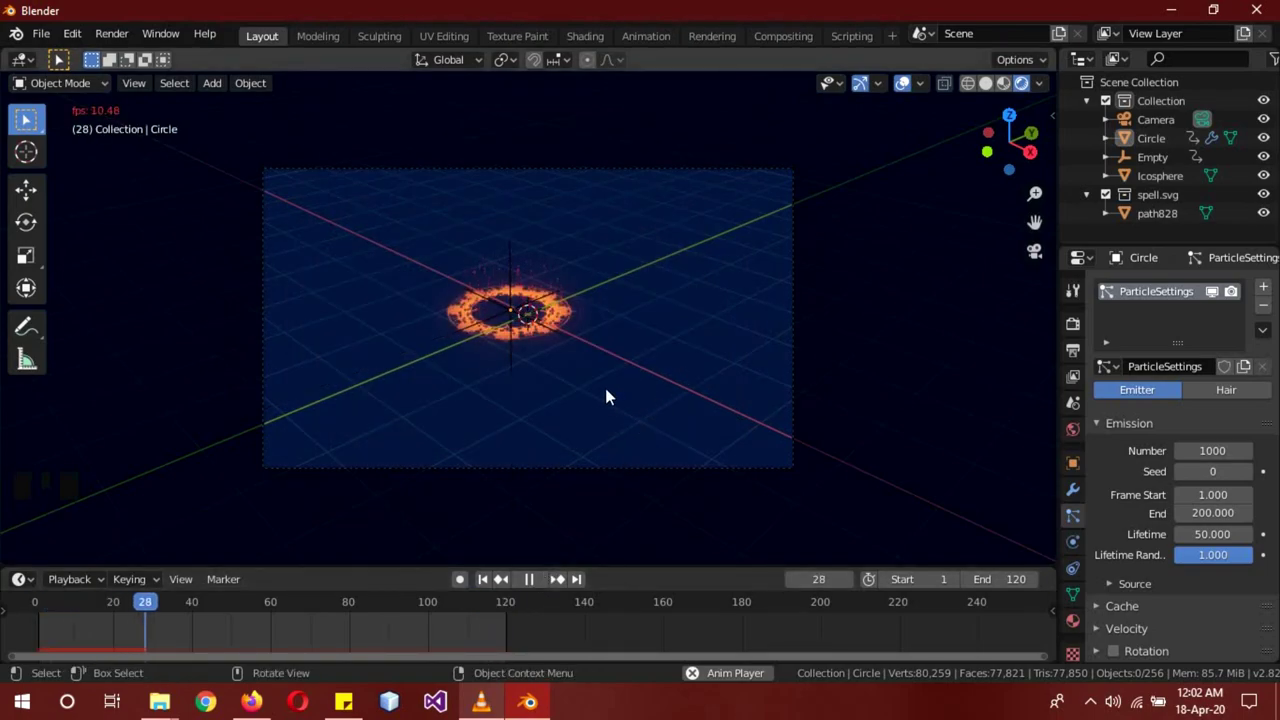
{"action": "scroll", "scroll_direction": "up", "scroll_amount": 3}
{"action": "scroll", "scroll_direction": "up", "scroll_amount": 3}
{"action": "left_click", "coordinate": [530, 586]}
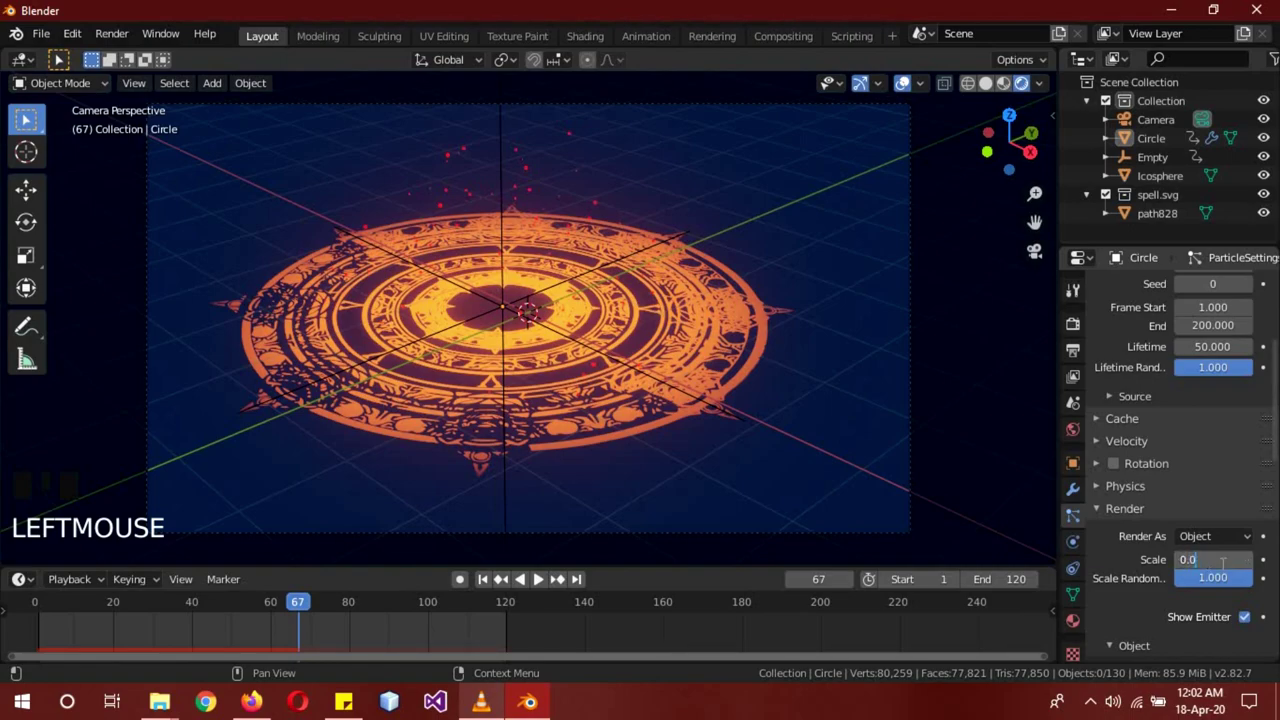
Set particle scale to 0.04 and lifetime to 100, preview playback, then return to Solid shading
{"action": "key", "text": "KP_0"}
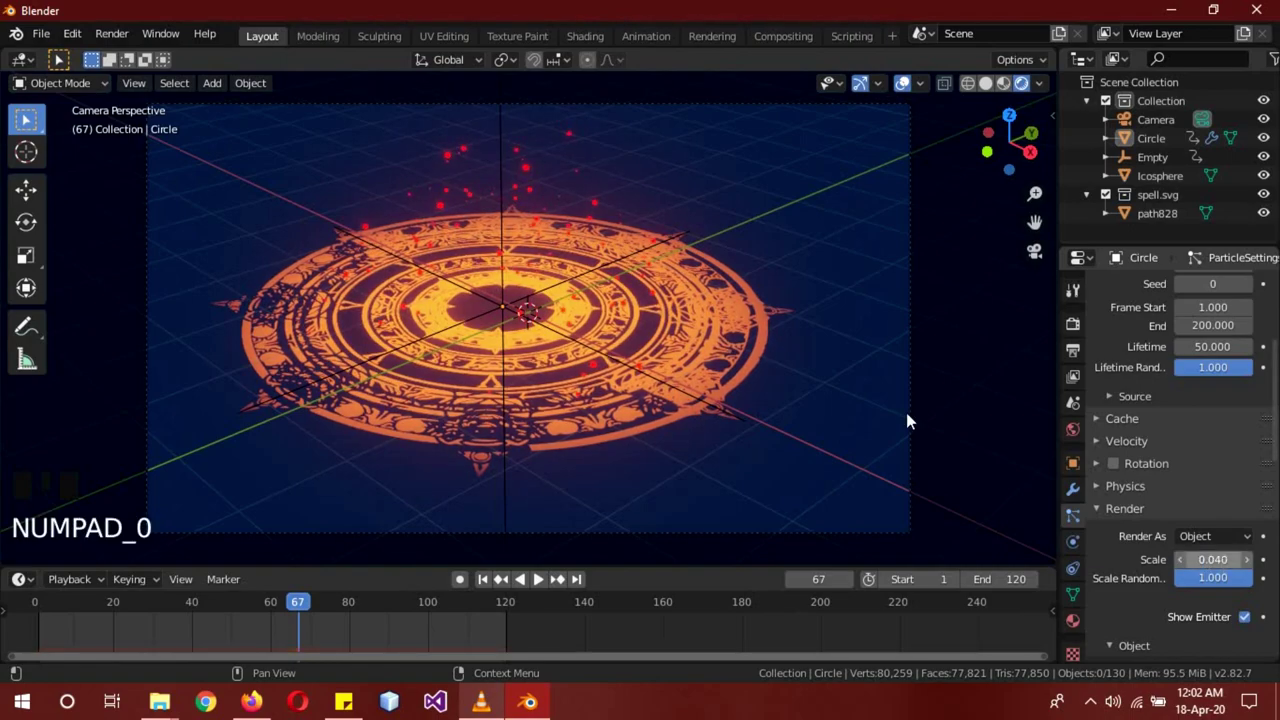
{"action": "left_click", "coordinate": [545, 588]}
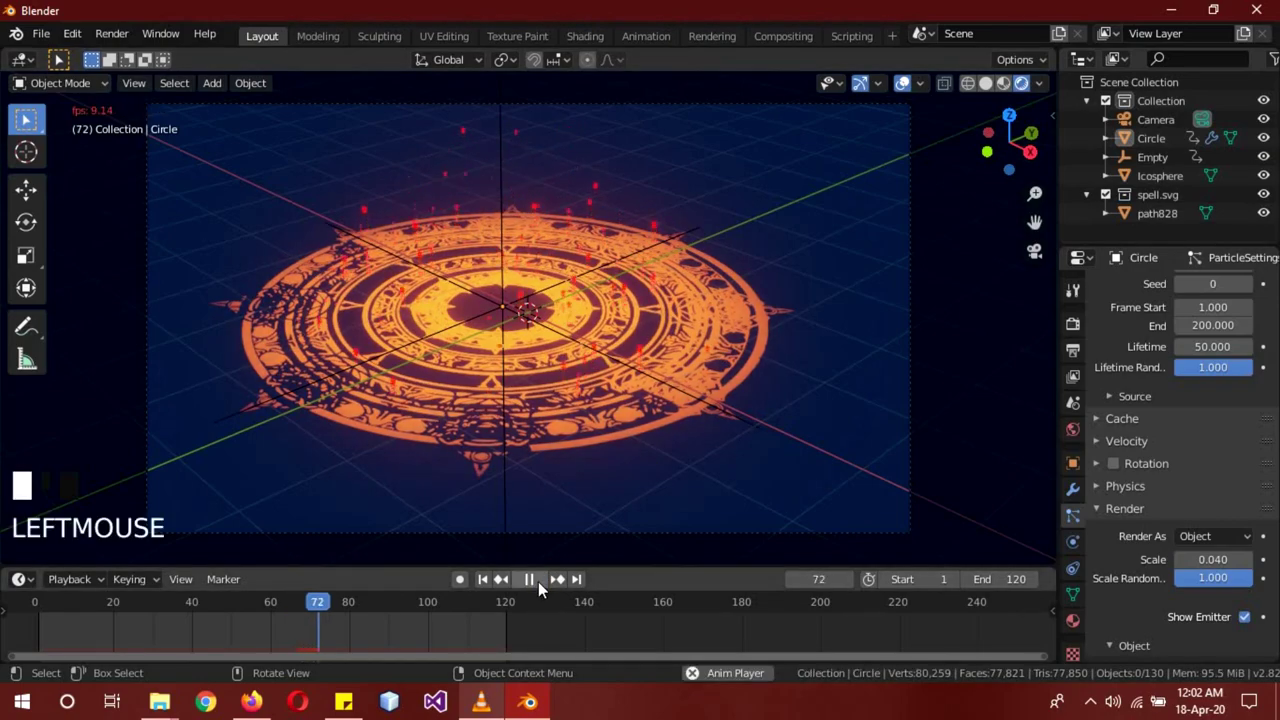
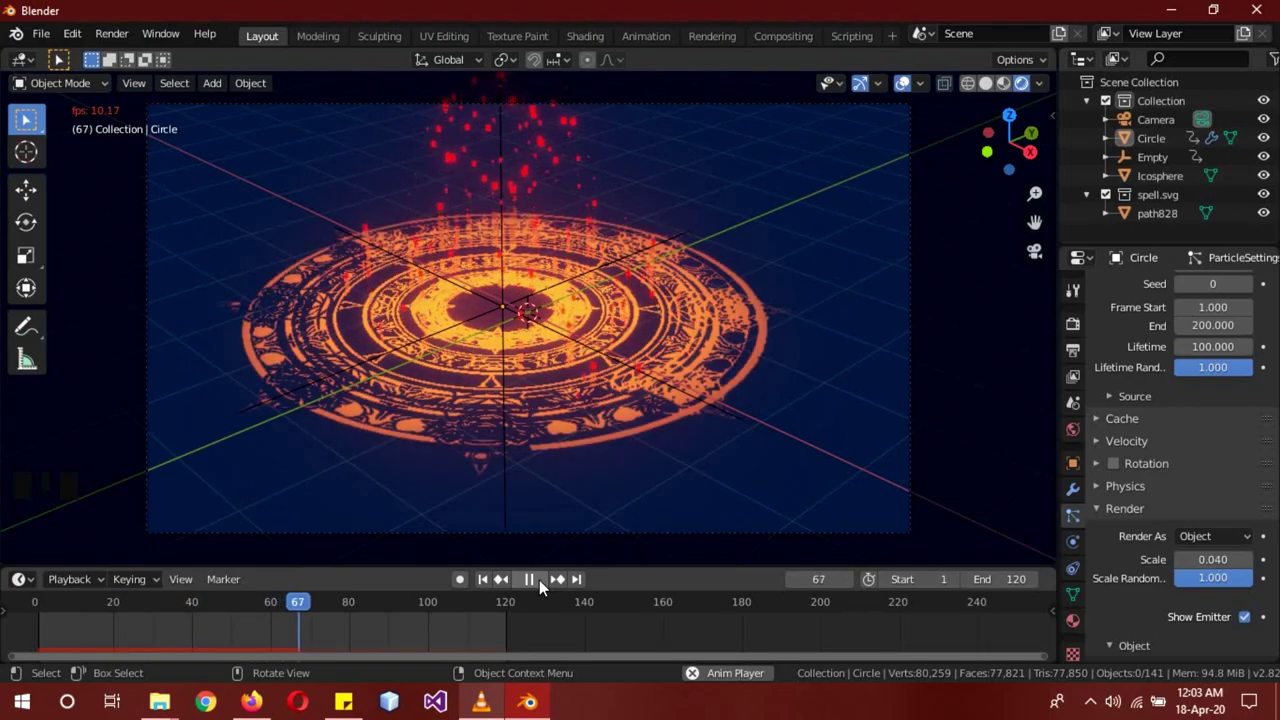
{"action": "left_click_drag", "start_coordinate": [546, 586], "coordinate": [593, 376]}
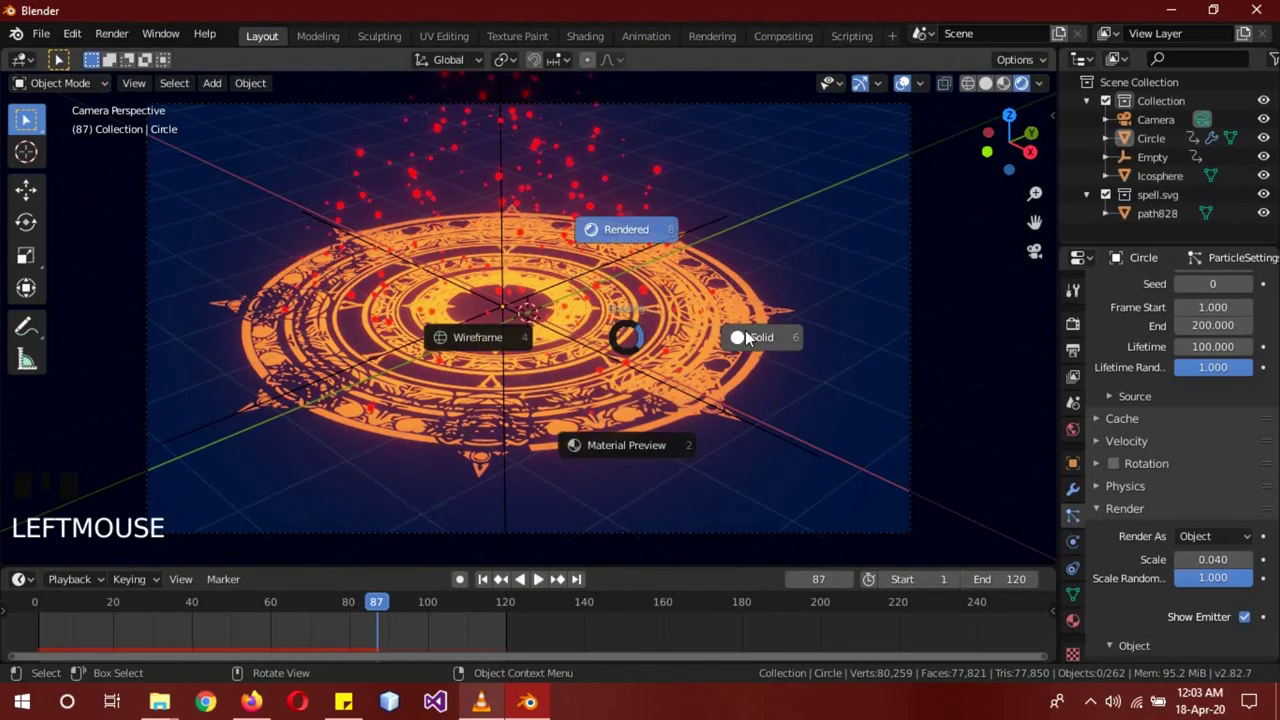